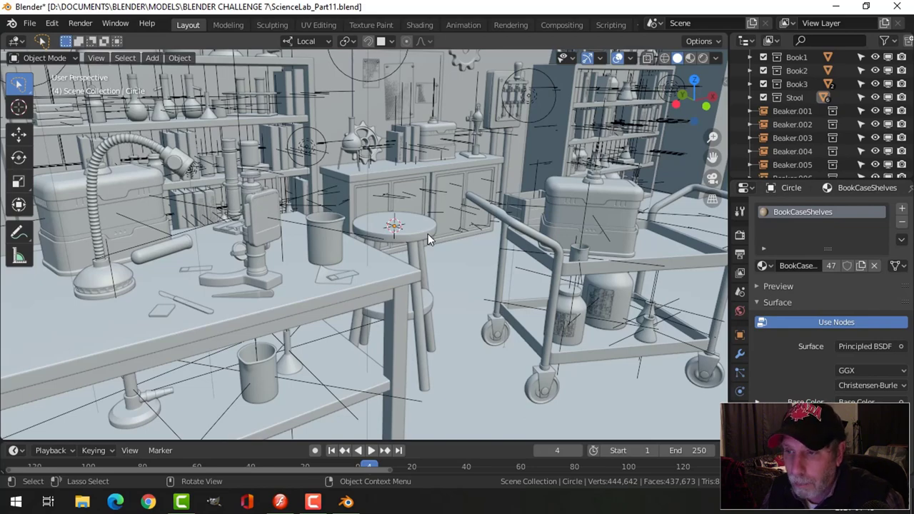
- Frame the lab stool and bring up the add-object list for a new cube
scroll(down, 3)
middle_click(439, 246)
scroll(up, 3)
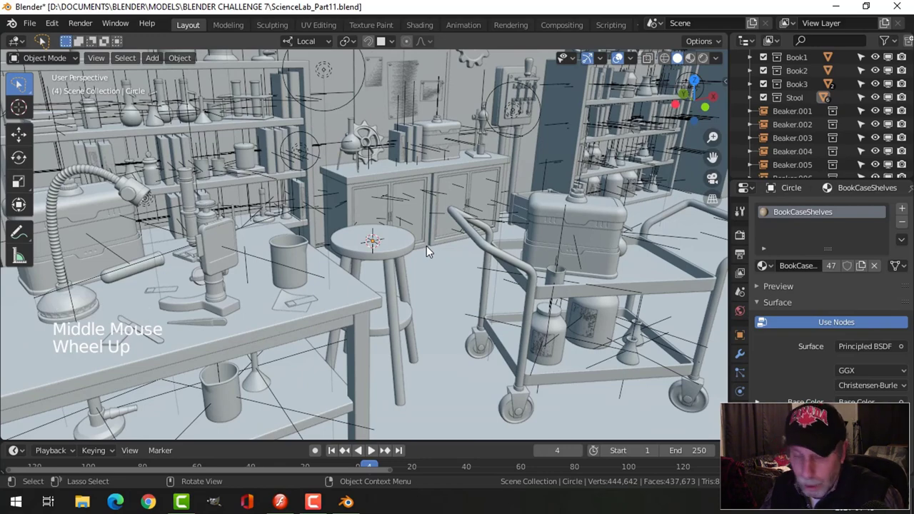
key(shift+a)
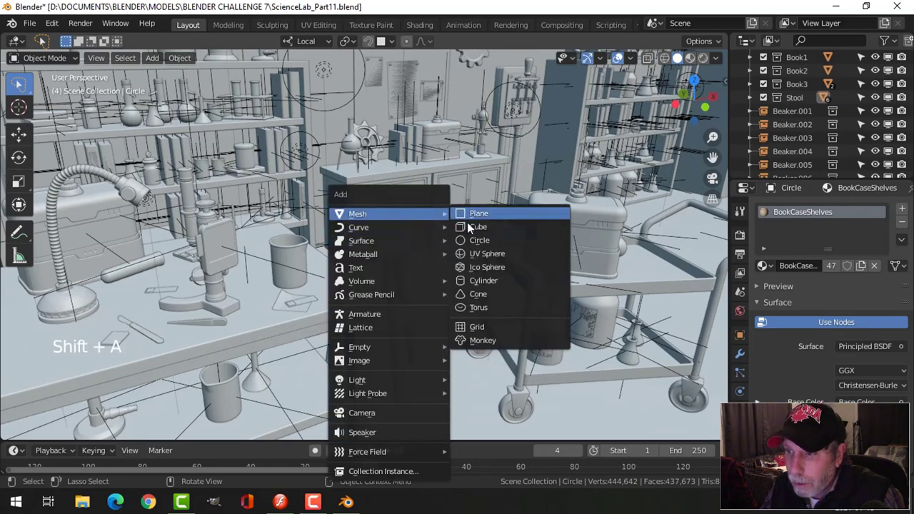
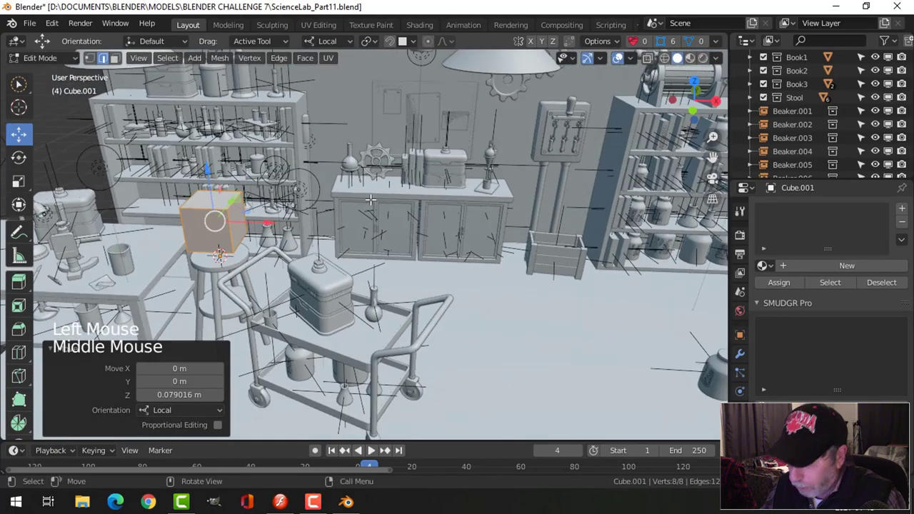
- Check the new Cube.001 on the stool top and isolate it alone in local view
scroll(down, 3)
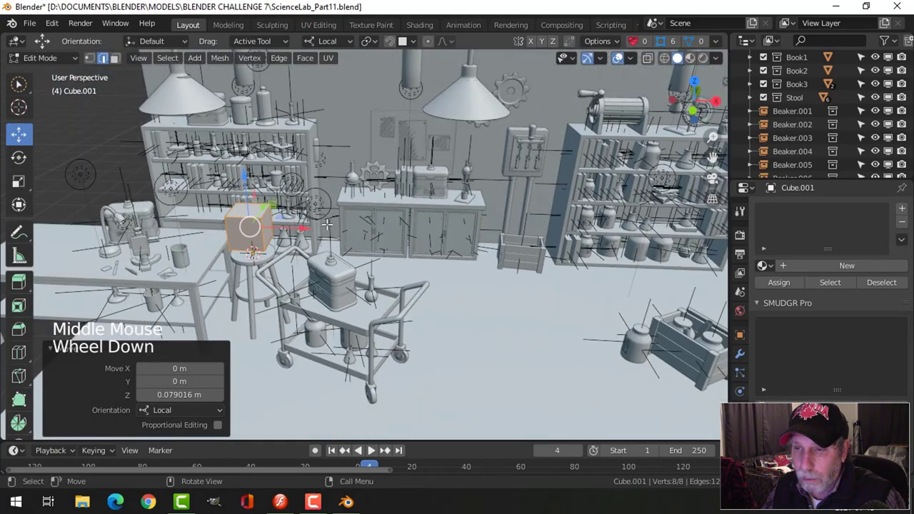
key(Tab)
middle_click(338, 233)
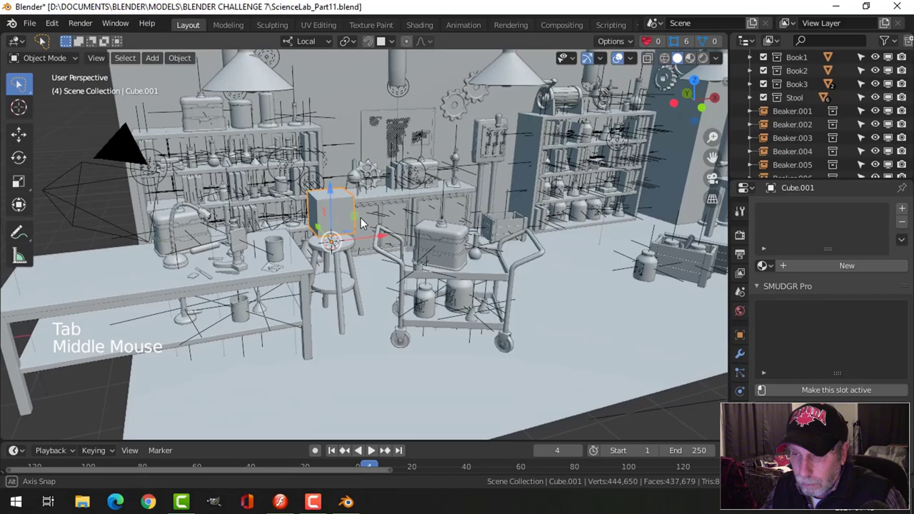
key(Tab)
key(s)
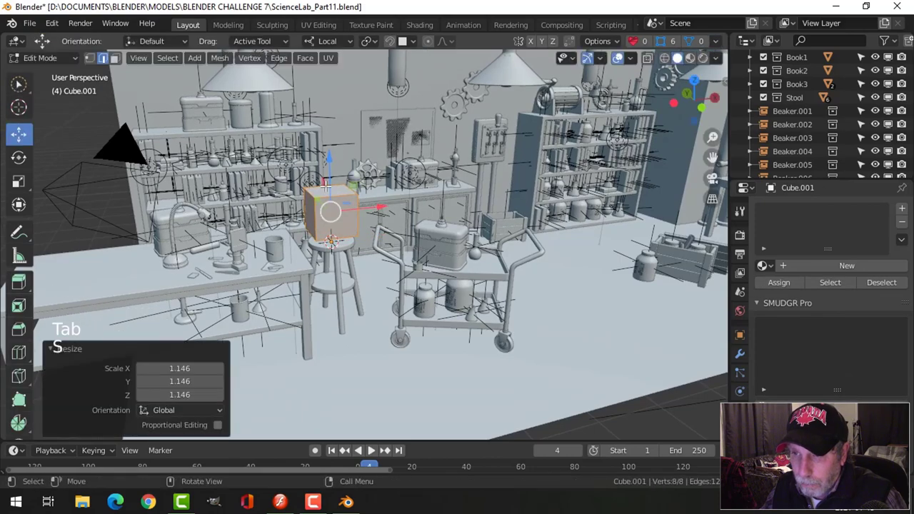
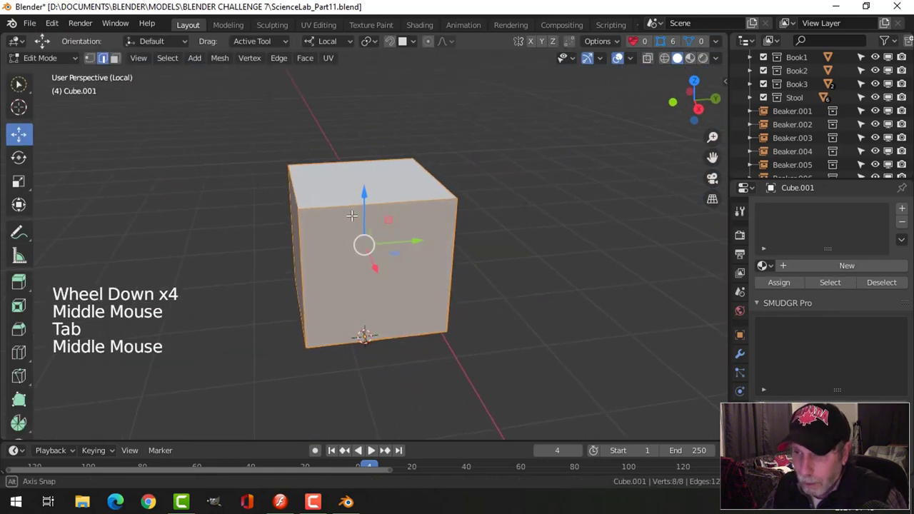
- Loop-cut the cube and taper its back into an open housing with an inset rim
key(ctrl+r)
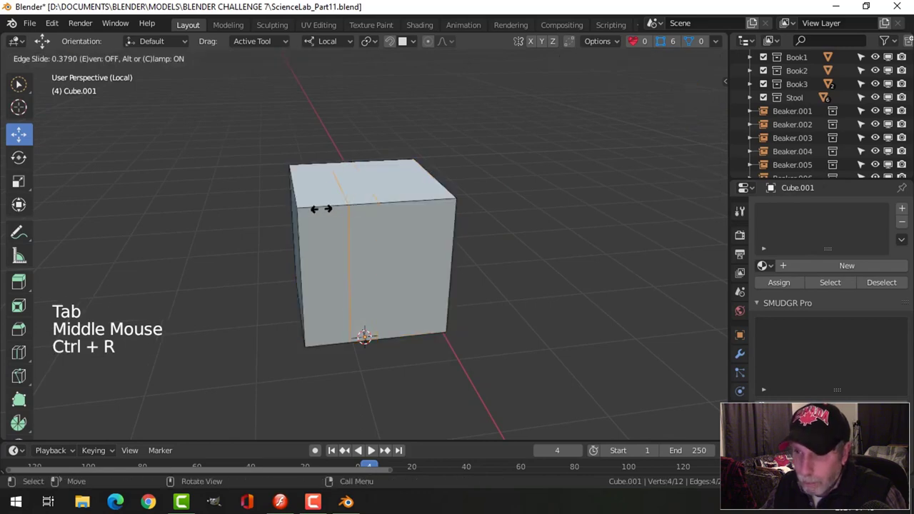
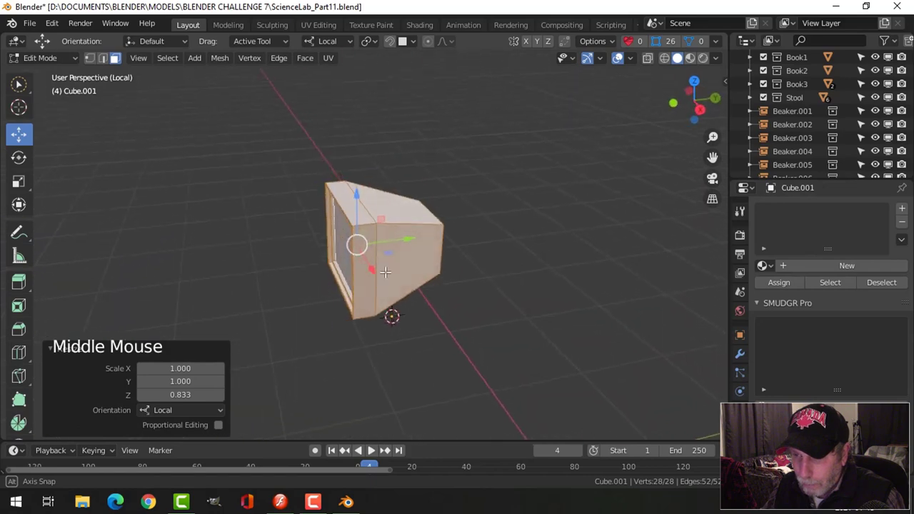
key(Tab)
scroll(up, 3)
middle_click(456, 274)
- Add a Bevel modifier with 0.02 m offset and 3 segments to round the housing edges
click(746, 354)
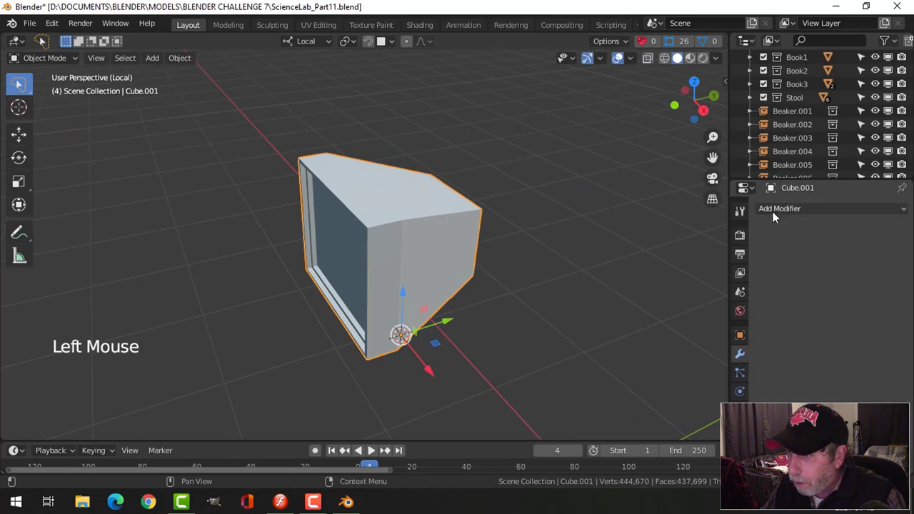
scroll(up, 3)
click(904, 344)
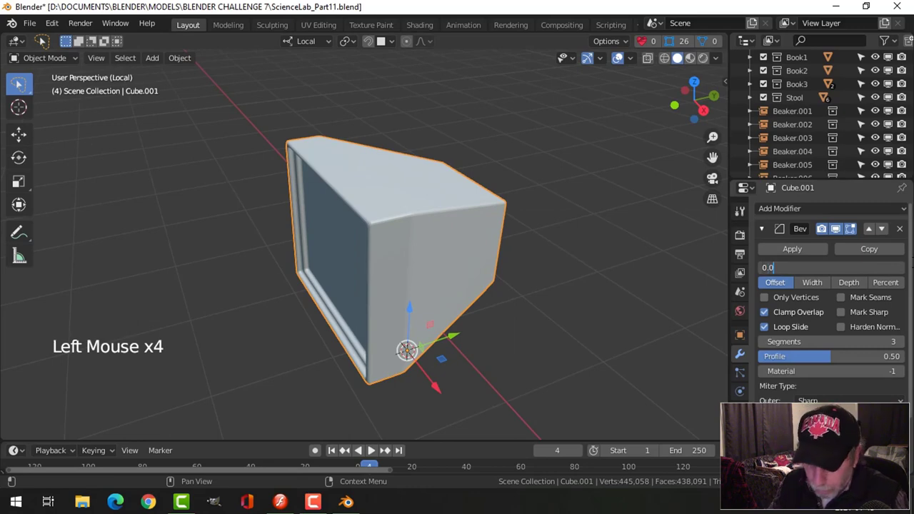
middle_click(592, 258)
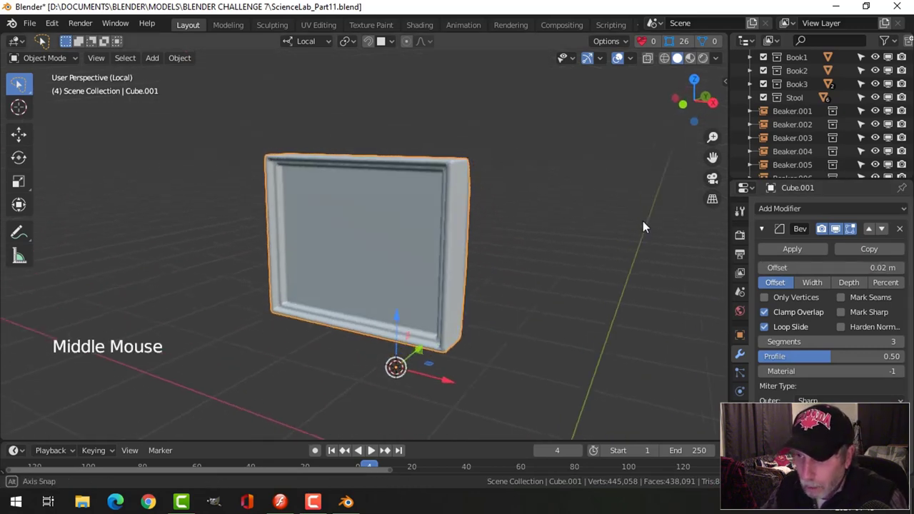
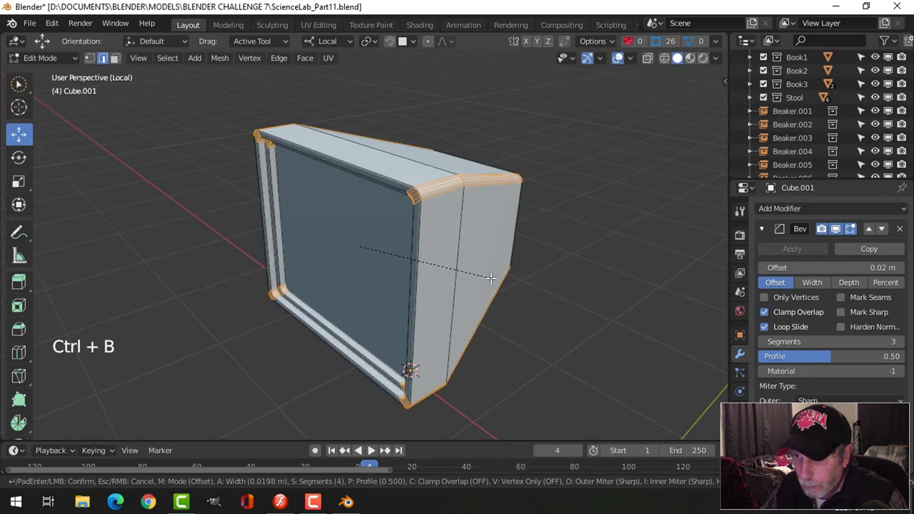
- Bevel the front rim edge loops with 4 segments and the rear panel face edges
key(Tab)
middle_click(441, 295)
key(alt+a)
middle_click(539, 278)
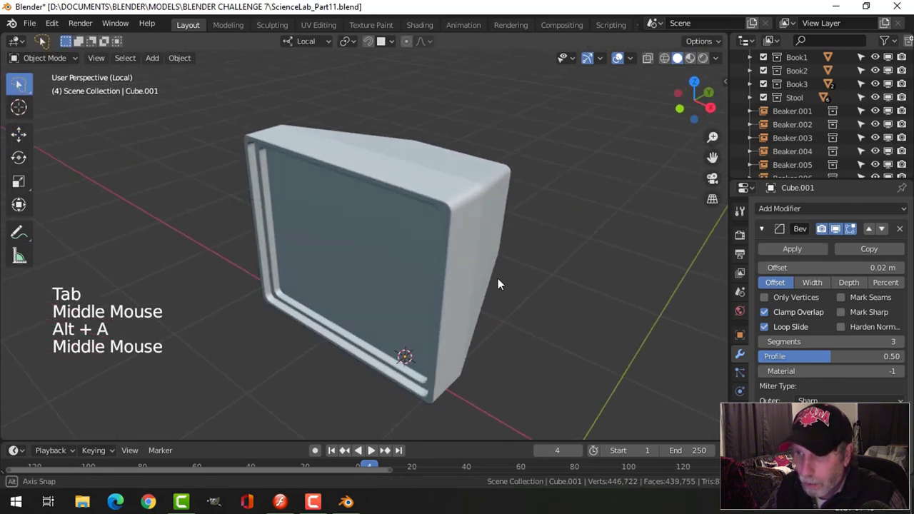
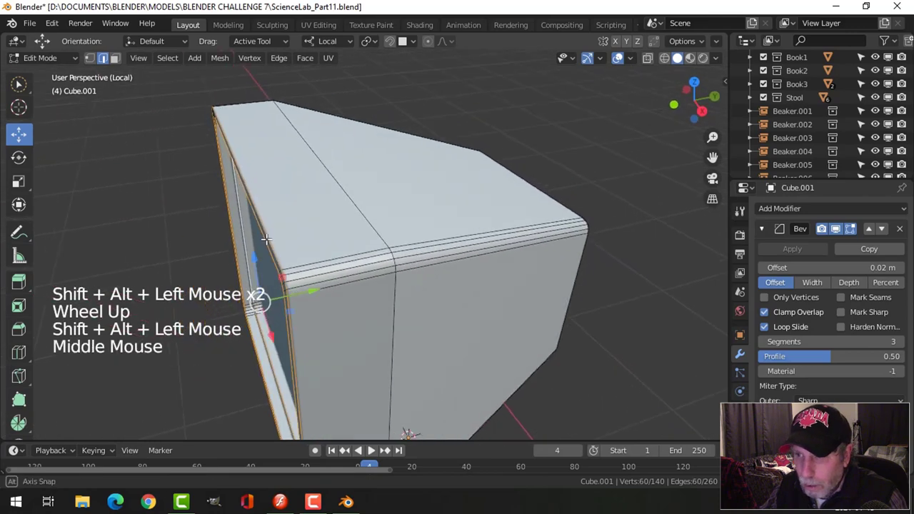
key(ctrl+b)
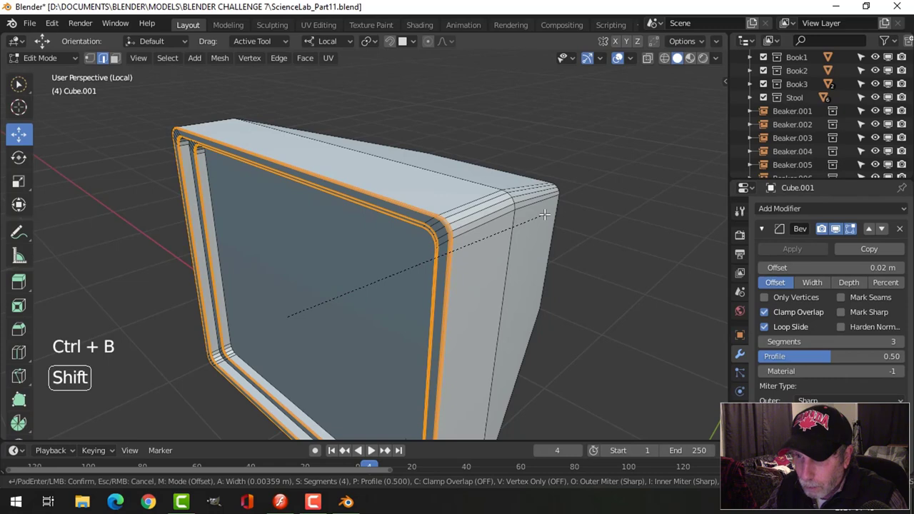
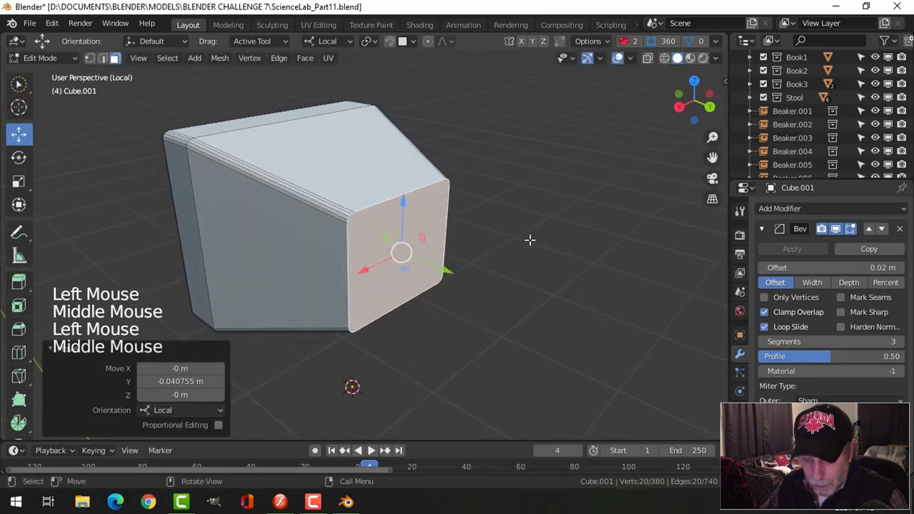
key(ctrl+b)
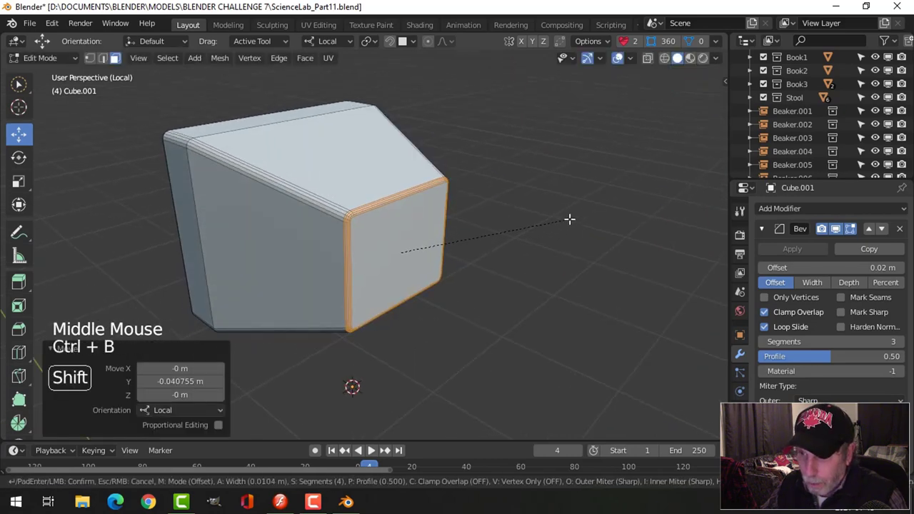
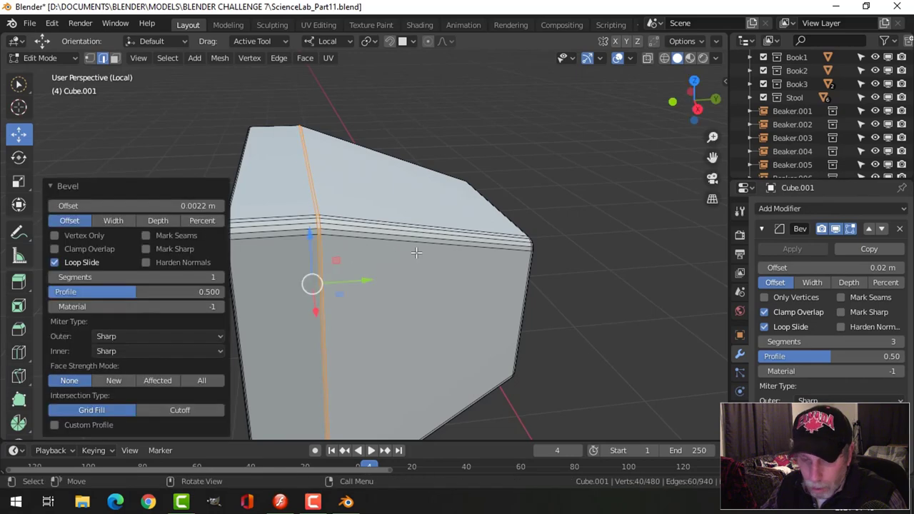
- Push the rear panel faces inward along normals and merge overlapping vertices by distance
key(alt+s)
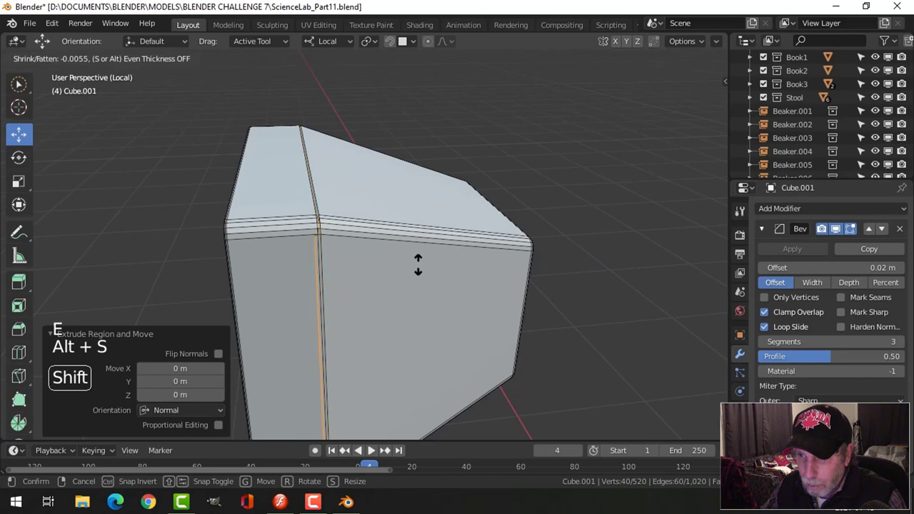
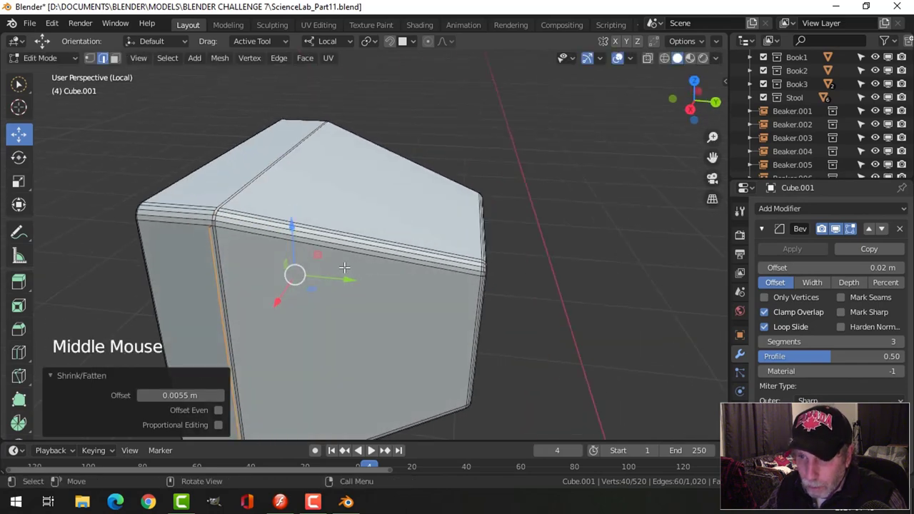
key(ctrl+z)
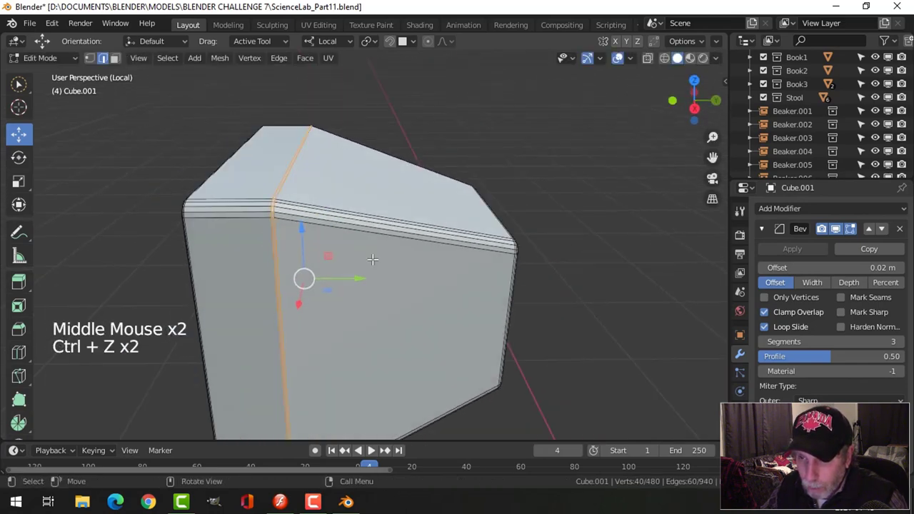
key(a)
key(alt+n)
key(m)
key(alt+a)
key(3)
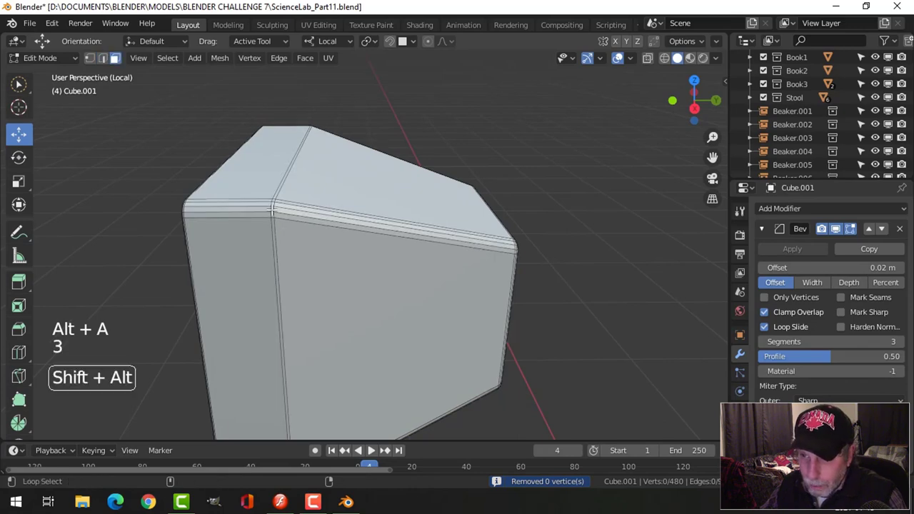
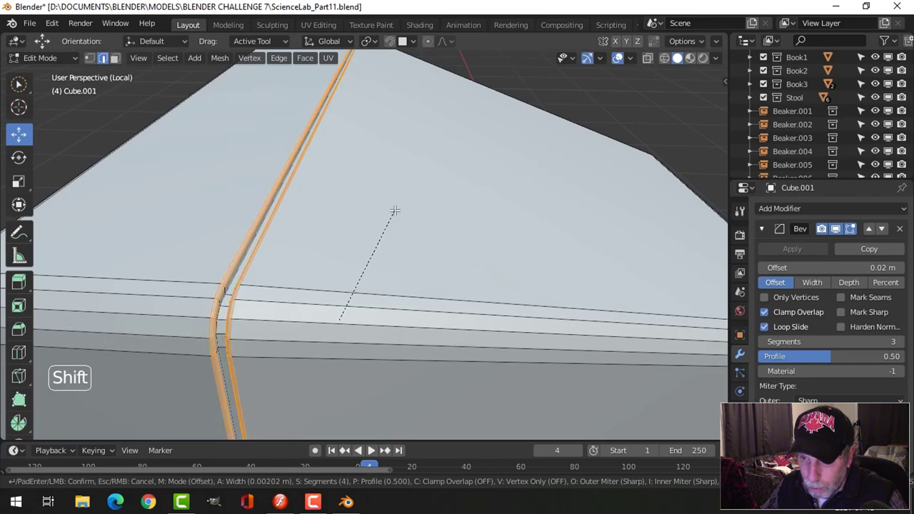
- Leave edit mode and orbit to inspect the housing's front and sides
key(Tab)
scroll(down, 3)
key(alt+a)
middle_click(420, 246)
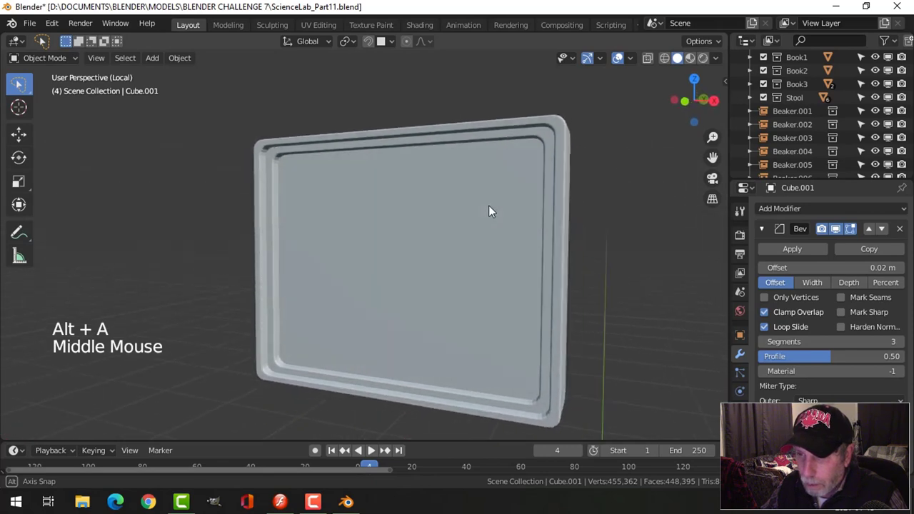
scroll(down, 3)
middle_click(452, 242)
click(430, 238)
middle_click(442, 252)
key(alt+a)
middle_click(507, 242)
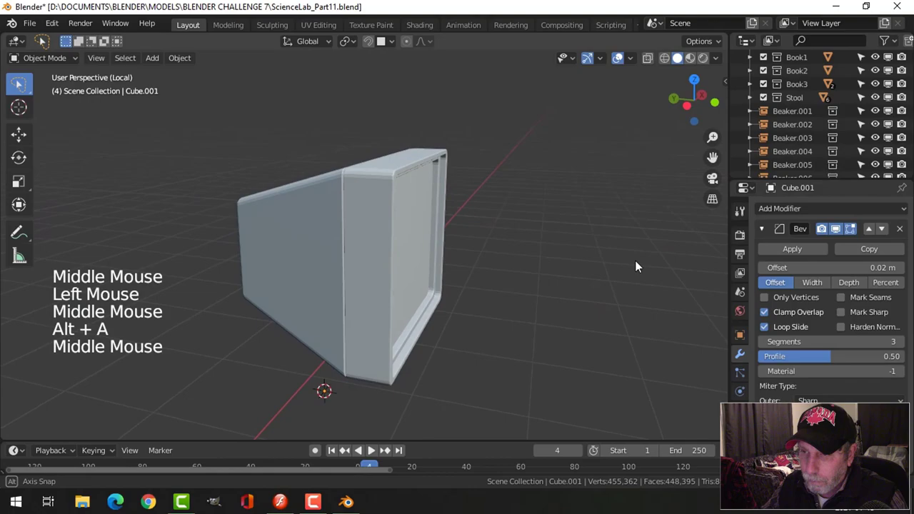
- Exit local view to show the whole lab again and select the monitor housing
key(/)
key(/)
scroll(down, 3)
middle_click(391, 252)
scroll(up, 3)
middle_click(376, 245)
middle_click(412, 245)
middle_click(402, 232)
scroll(up, 3)
click(360, 222)
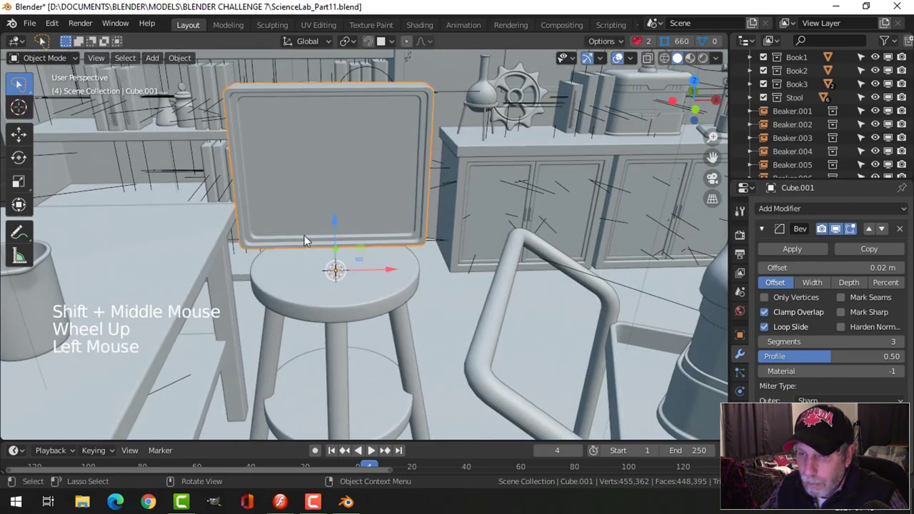
- Frame the housing from the front, isolate it in local view and start editing with nothing selected
key(KP_1)
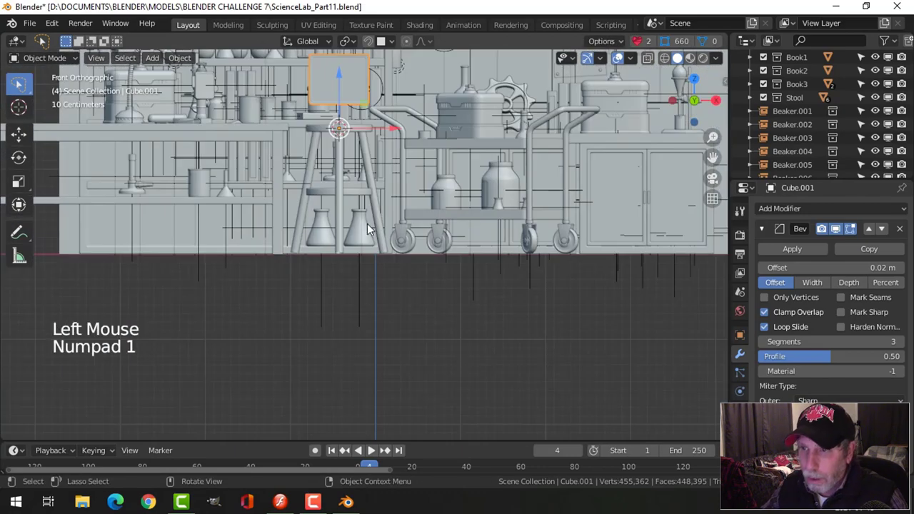
key(KP_Decimal)
scroll(up, 3)
key(/)
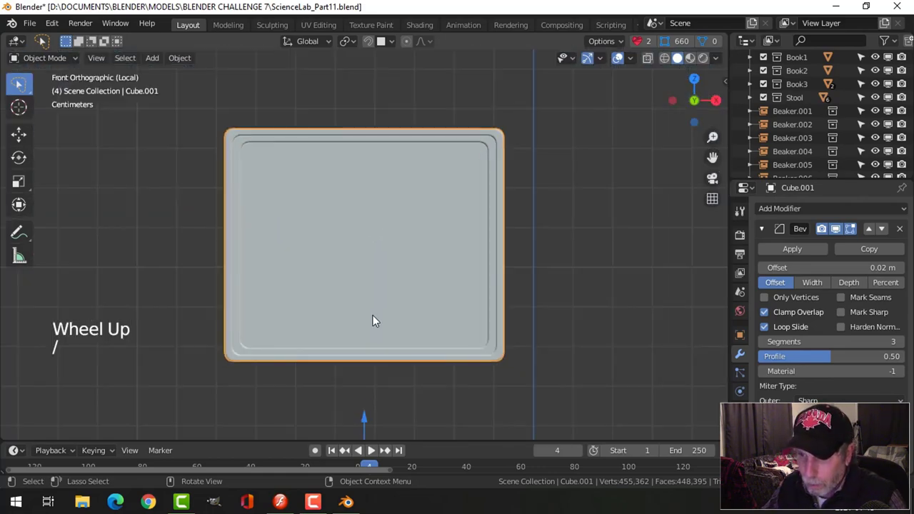
key(Tab)
key(alt+a)
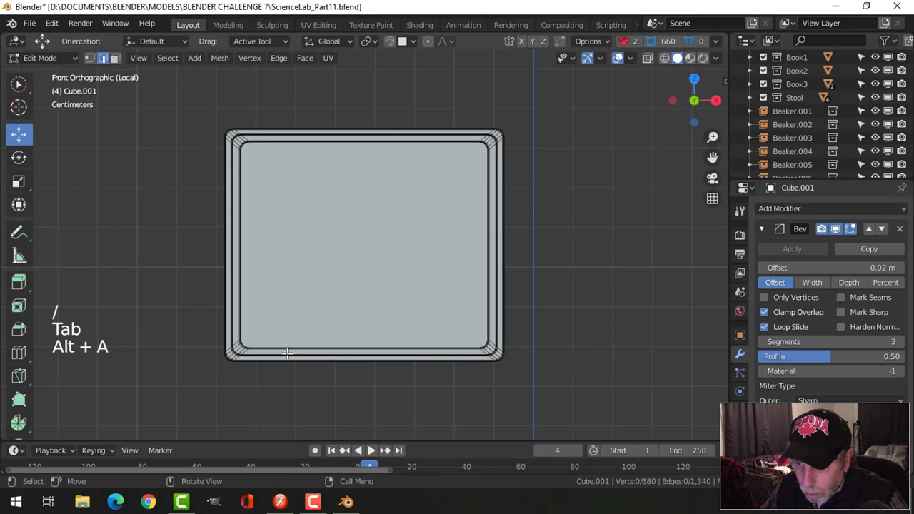
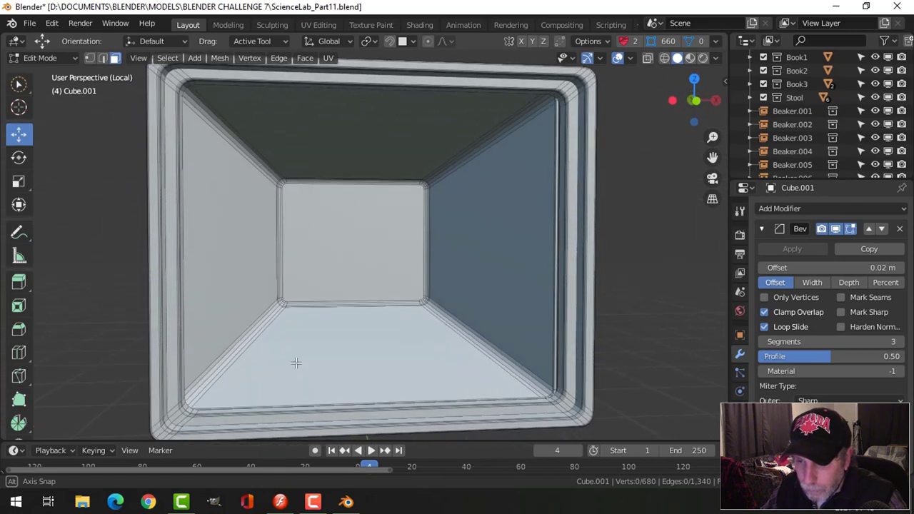
- Box-select the lower inner rim vertices in wireframe and raise them to thicken the bottom border
key(KP_1)
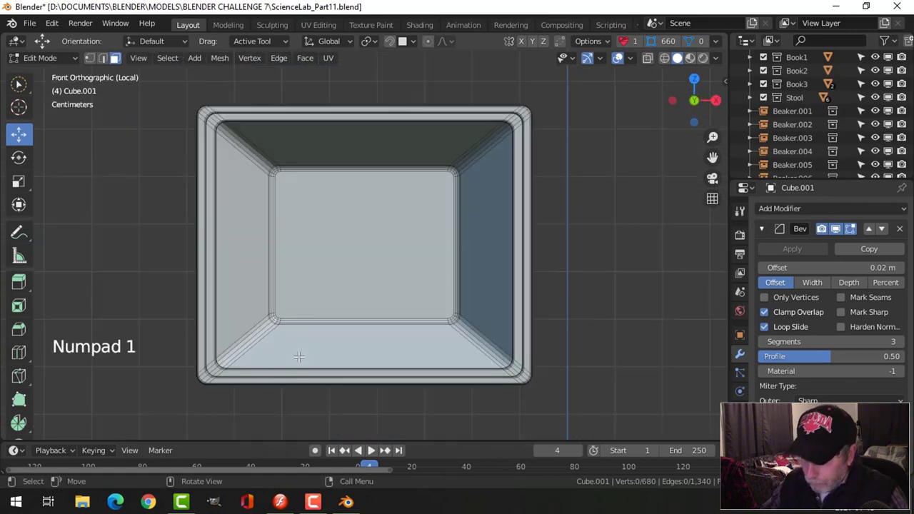
key(z)
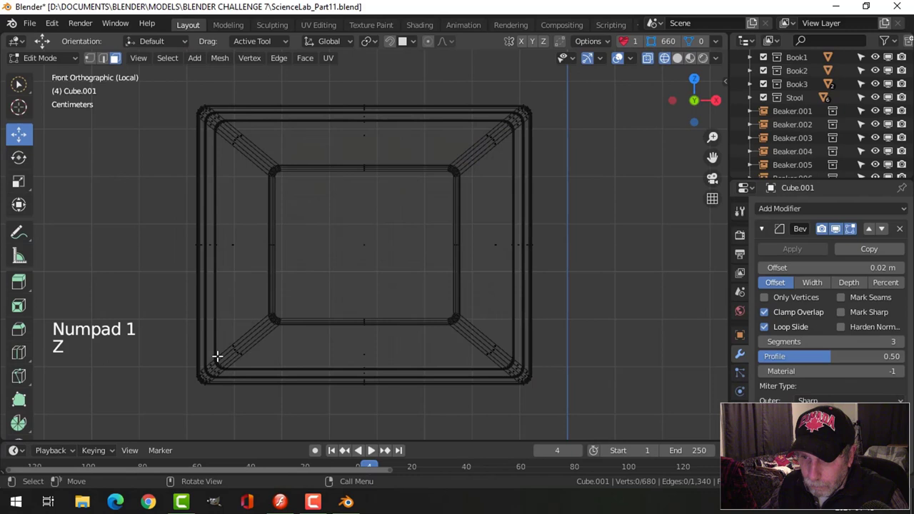
key(1)
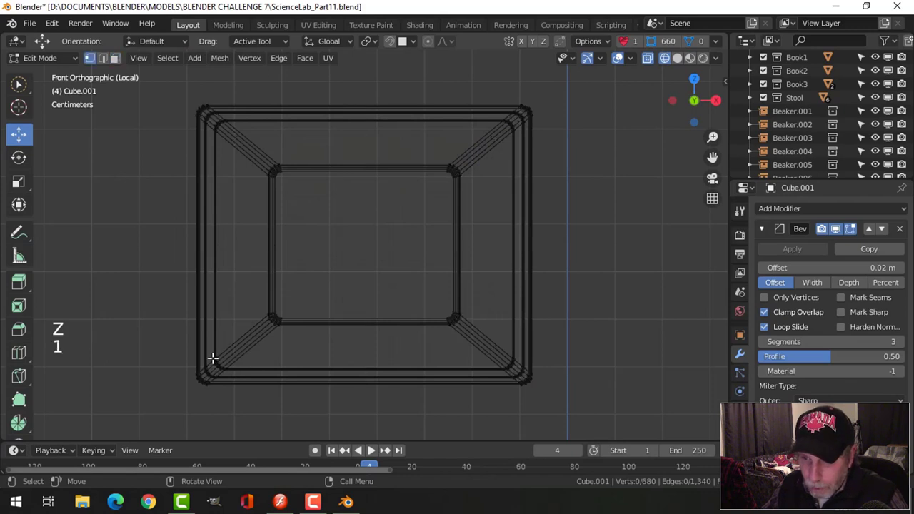
key(b)
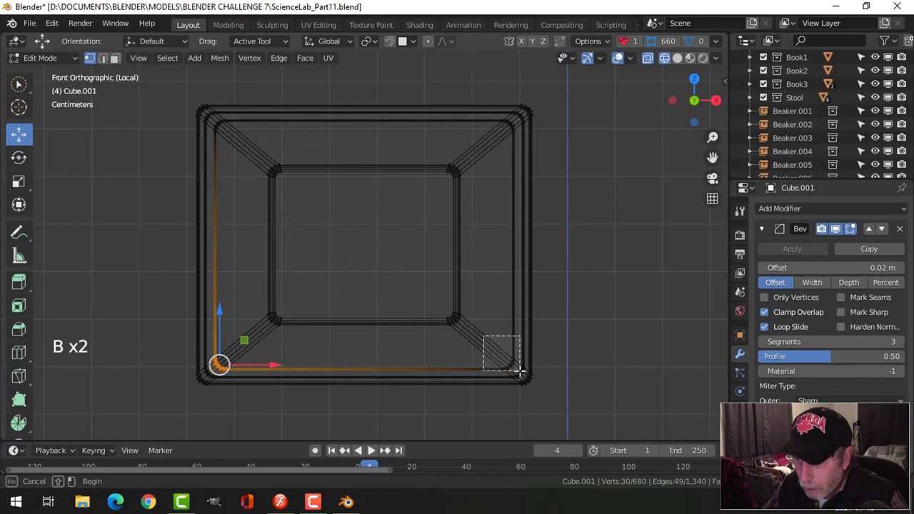
key(KP_1)
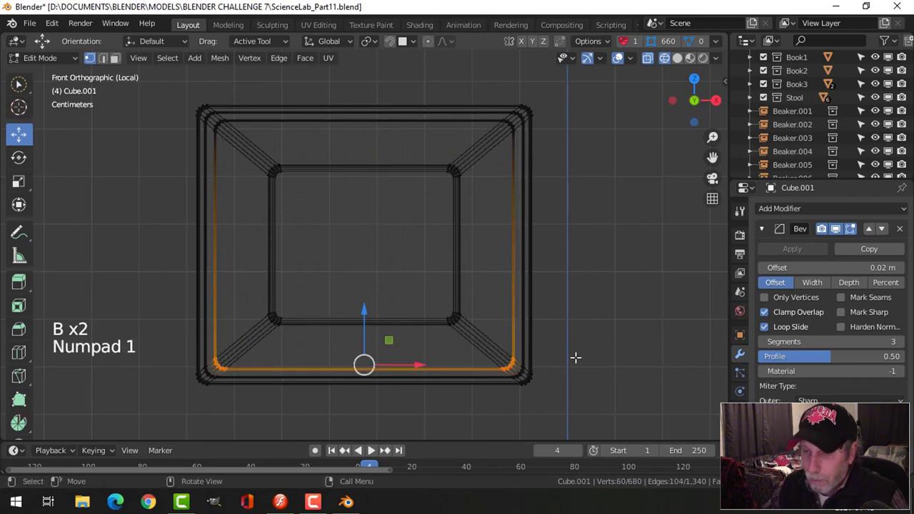
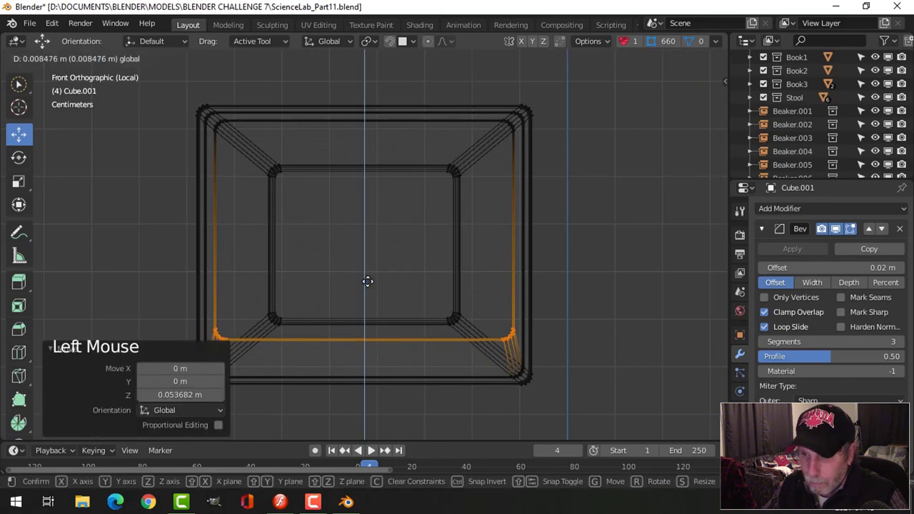
key(z)
key(Tab)
key(alt+a)
scroll(down, 3)
- Smooth-shade the housing and limit its bevel to angled edges
middle_click(497, 345)
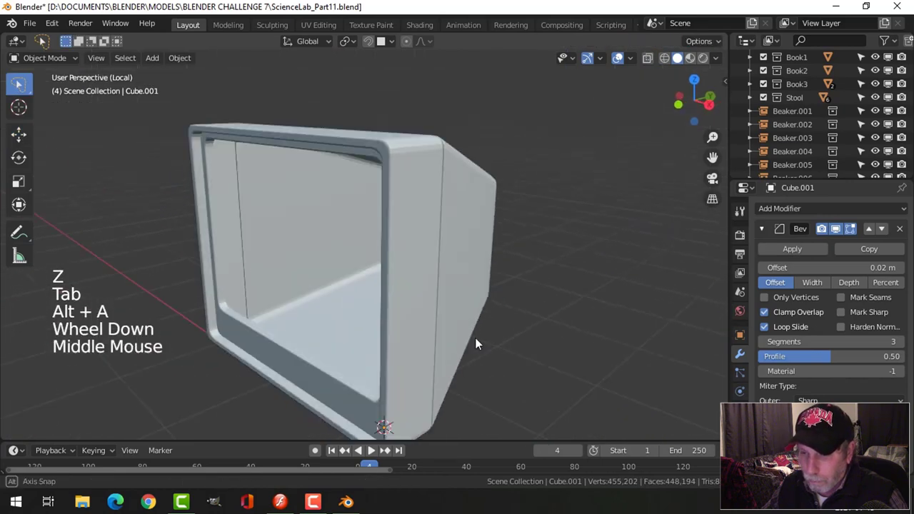
scroll(down, 3)
middle_click(446, 335)
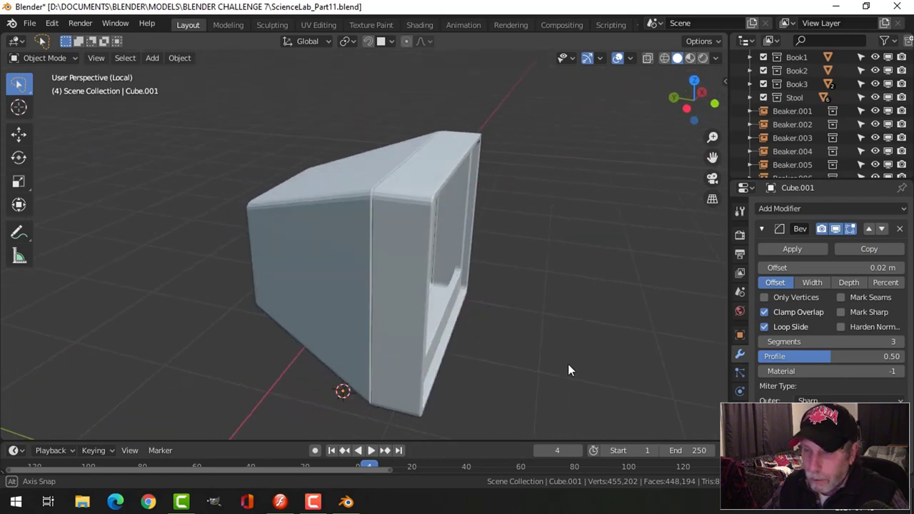
right_click(409, 211)
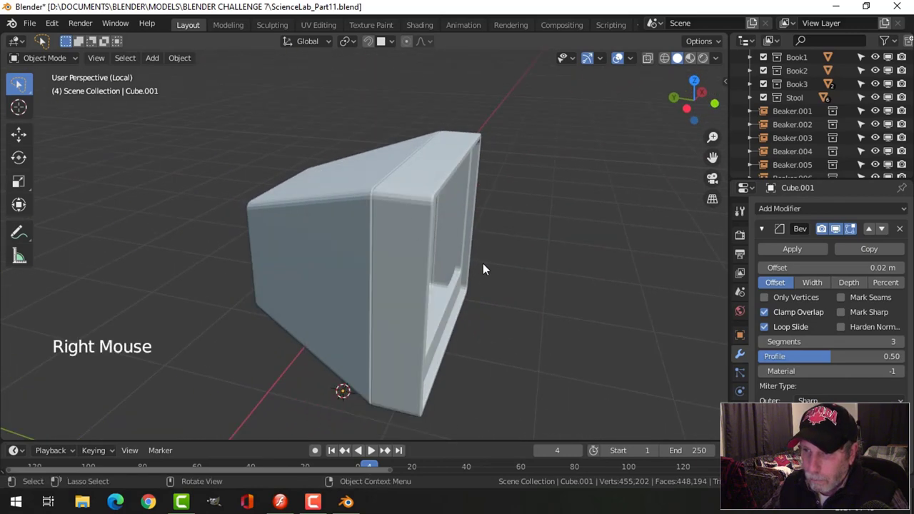
click(395, 226)
right_click(395, 226)
middle_click(474, 253)
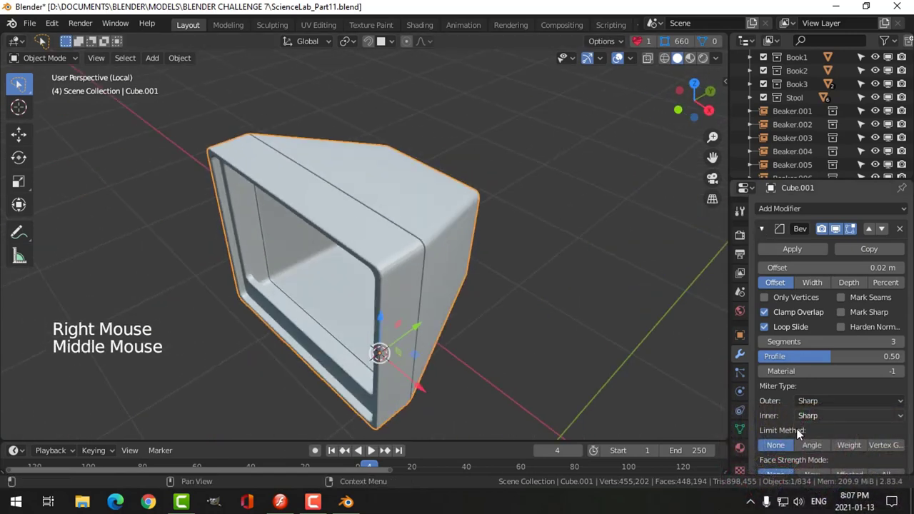
click(812, 448)
- Enable Auto Smooth in the mesh data and add a Weighted Normal modifier after the bevel
middle_click(611, 344)
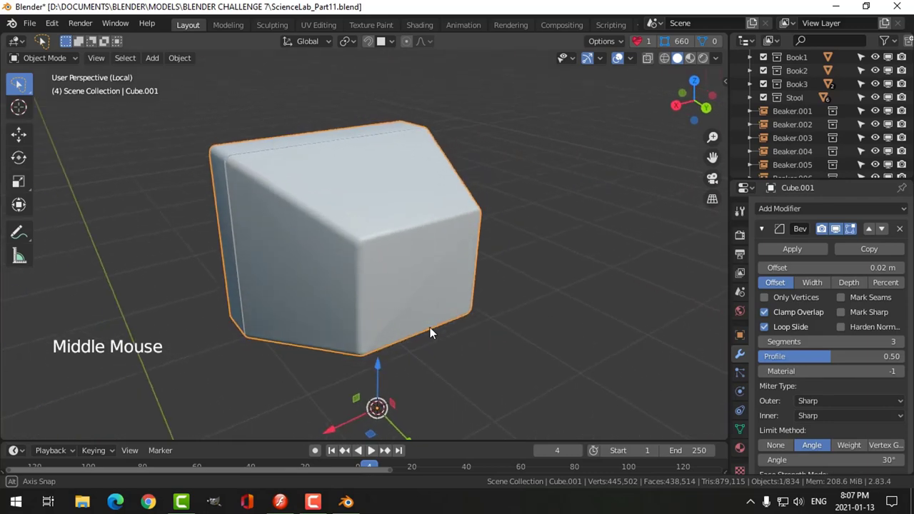
click(766, 234)
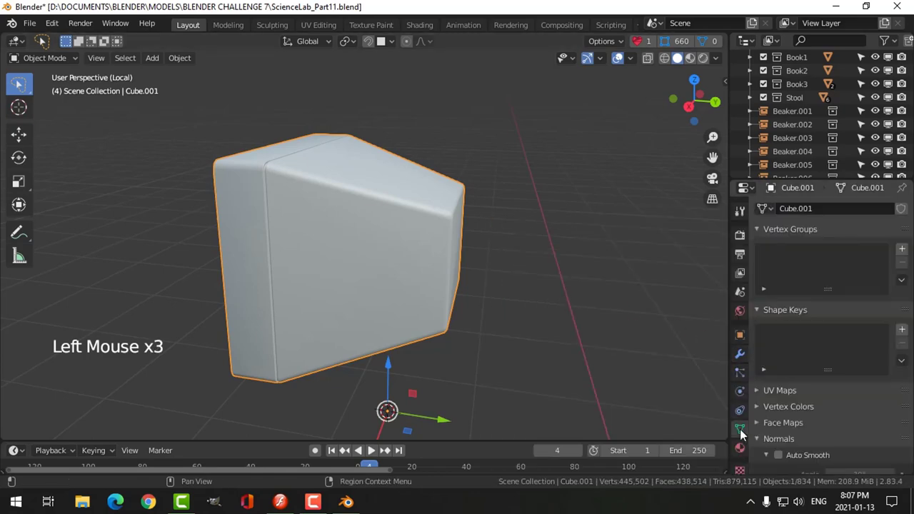
middle_click(416, 269)
key(alt+a)
middle_click(484, 265)
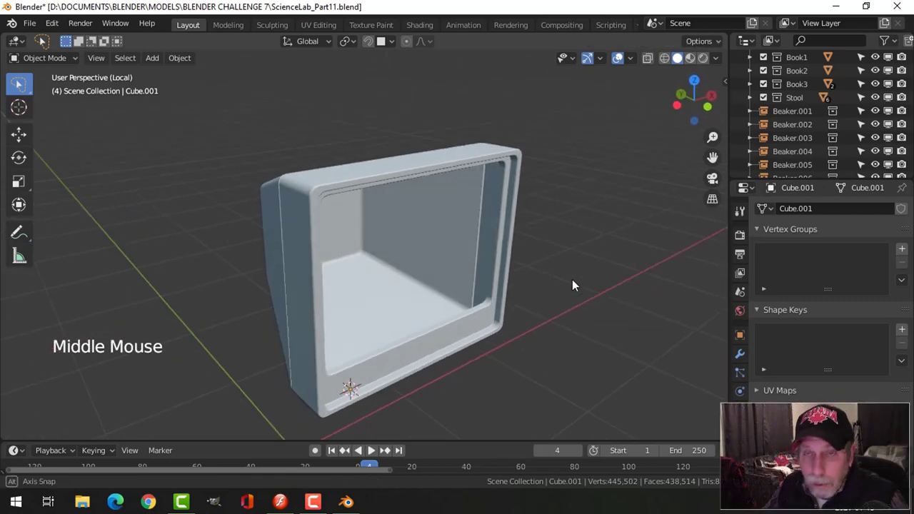
click(746, 357)
- Orbit and zoom in close to the housing's lower front rim
middle_click(601, 260)
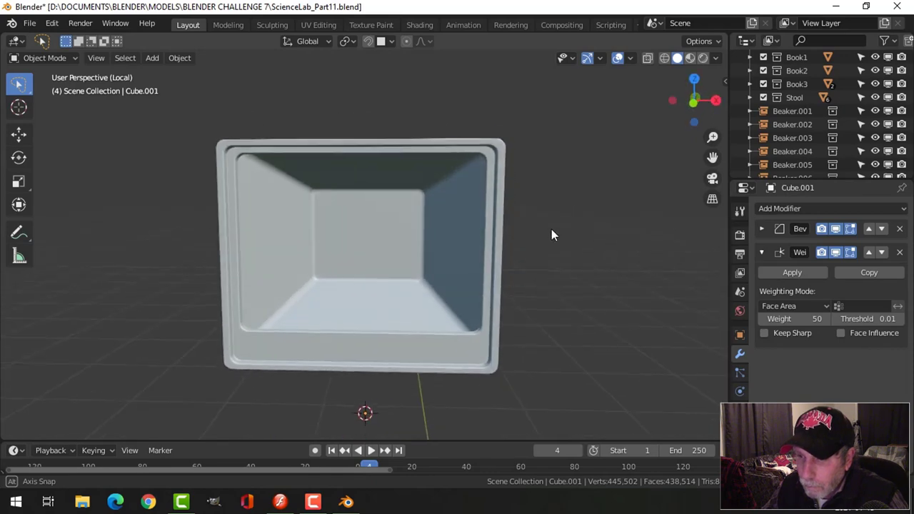
scroll(up, 3)
middle_click(578, 258)
middle_click(577, 249)
middle_click(584, 255)
middle_click(576, 237)
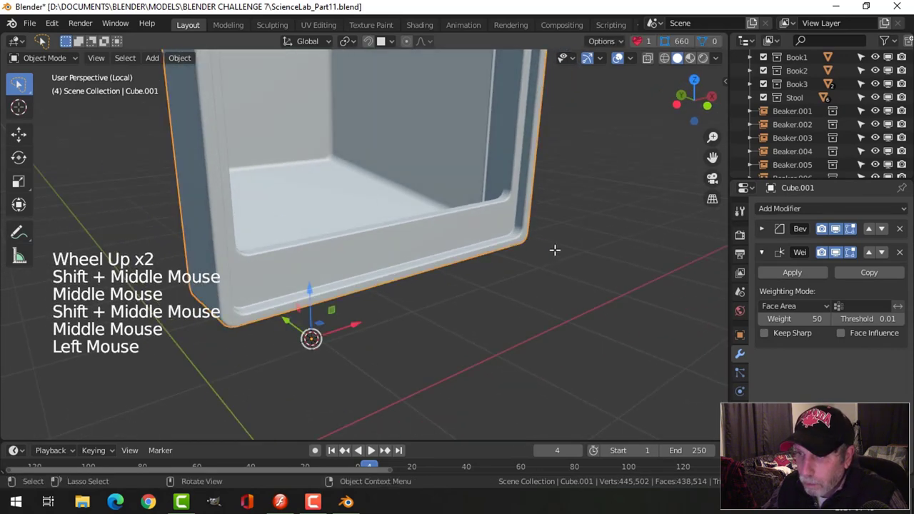
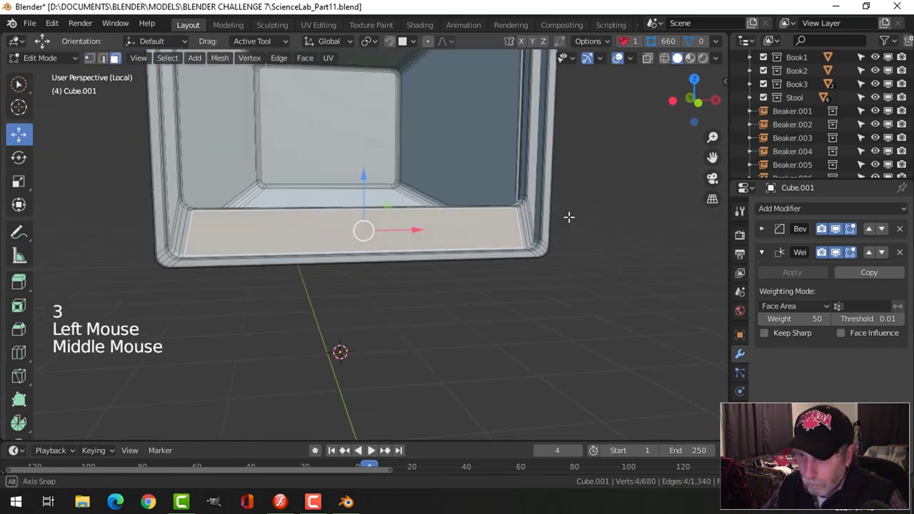
- Snap the 3D cursor to the rim face and add a new plane there
key(shift+s)
key(Tab)
key(shift+a)
key(Tab)
scroll(down, 3)
- Scale and rotate the plane to button size and extrude it into a thin block
key(s)
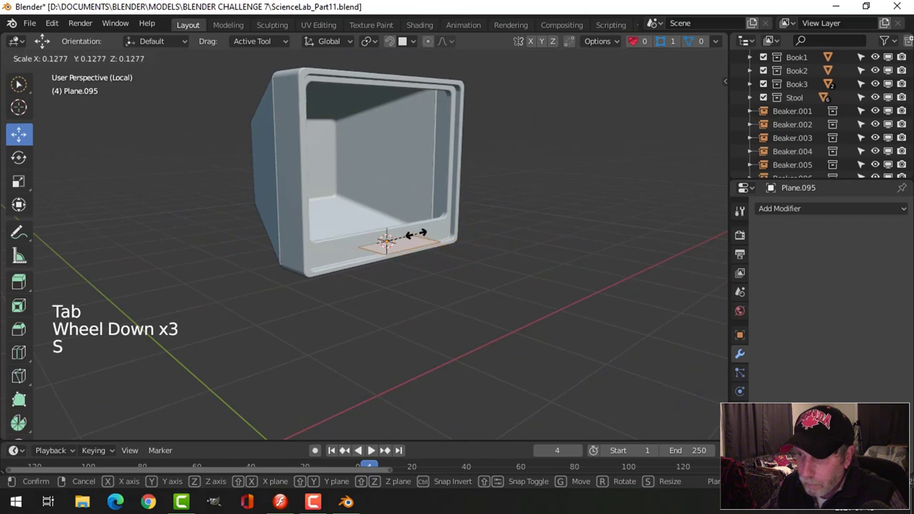
scroll(up, 3)
key(r)
scroll(up, 3)
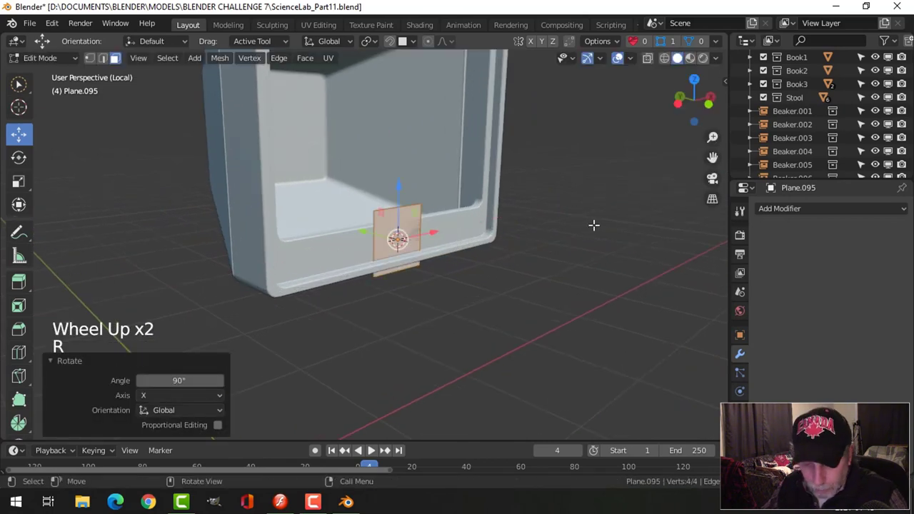
key(s)
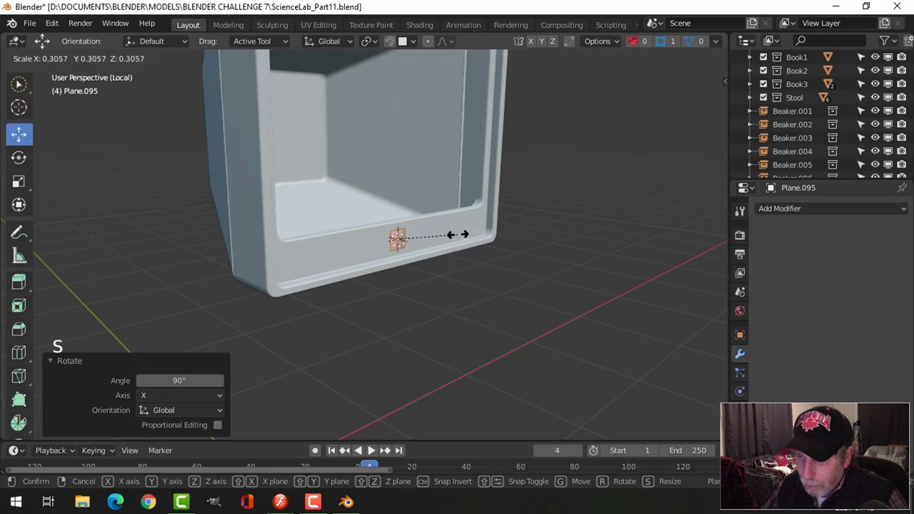
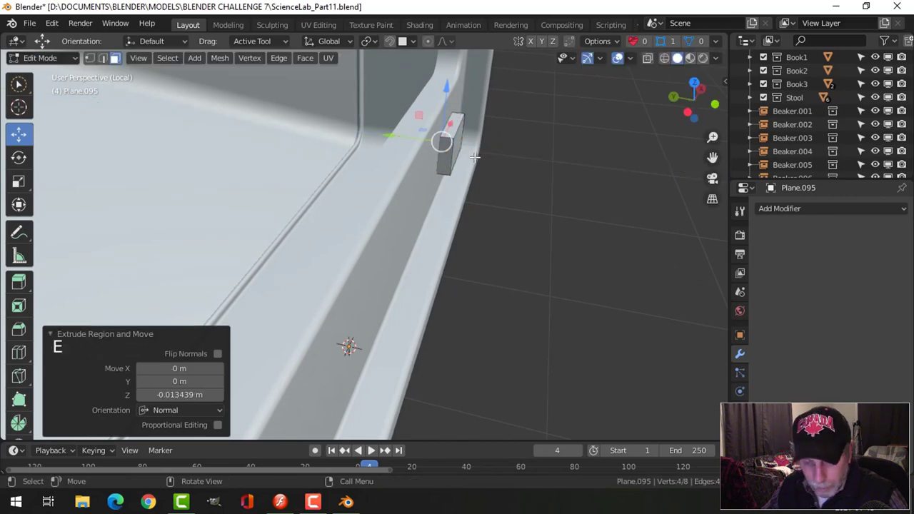
key(x)
key(Tab)
middle_click(488, 161)
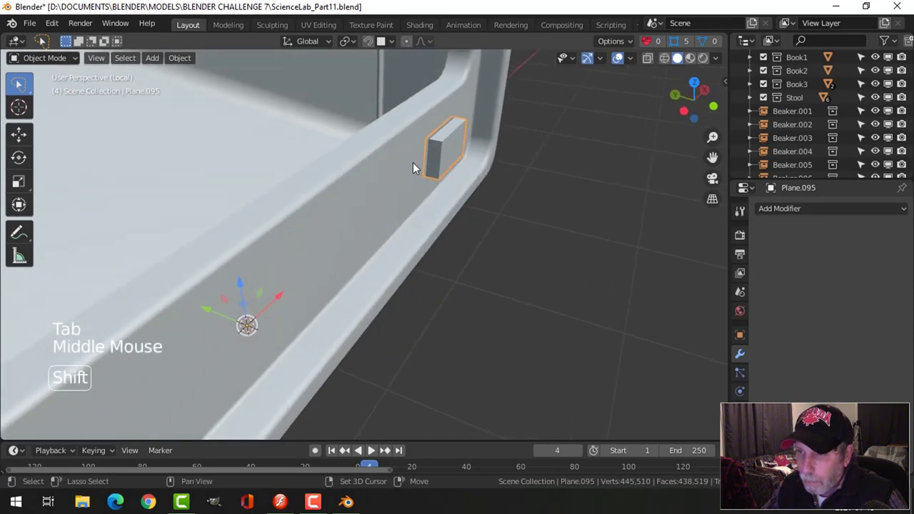
- Copy the housing's Bevel and Weighted Normal modifiers onto the button with Ctrl+L
click(402, 169)
key(ctrl+l)
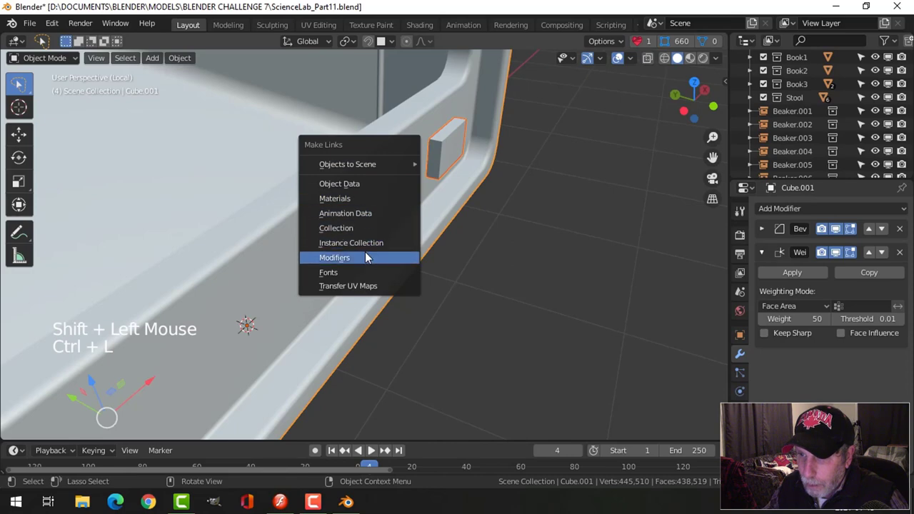
middle_click(522, 170)
key(x)
key(Tab)
- Join the rounded button into housing Cube.001 so they form one object
middle_click(589, 157)
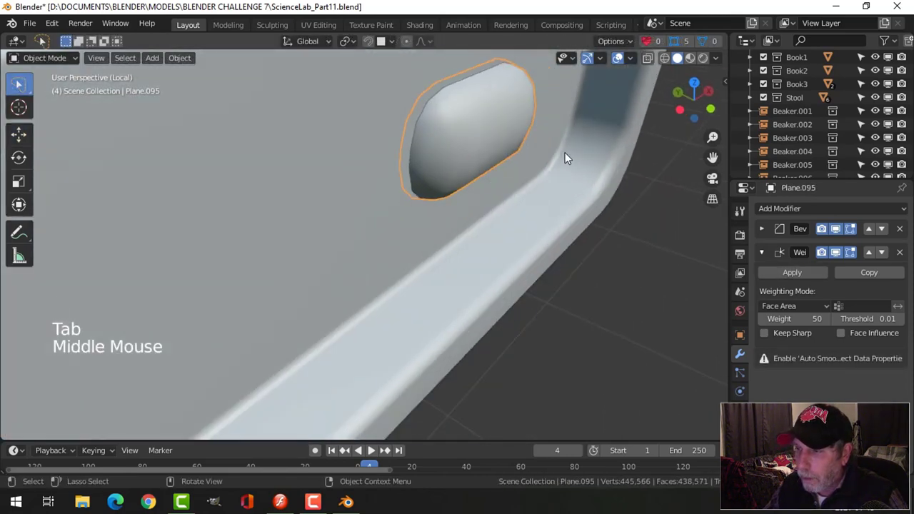
click(372, 153)
key(ctrl+j)
scroll(down, 3)
middle_click(467, 219)
key(alt+a)
middle_click(371, 208)
click(406, 203)
scroll(down, 3)
key(alt+a)
middle_click(446, 230)
middle_click(358, 234)
scroll(up, 3)
middle_click(334, 227)
middle_click(377, 225)
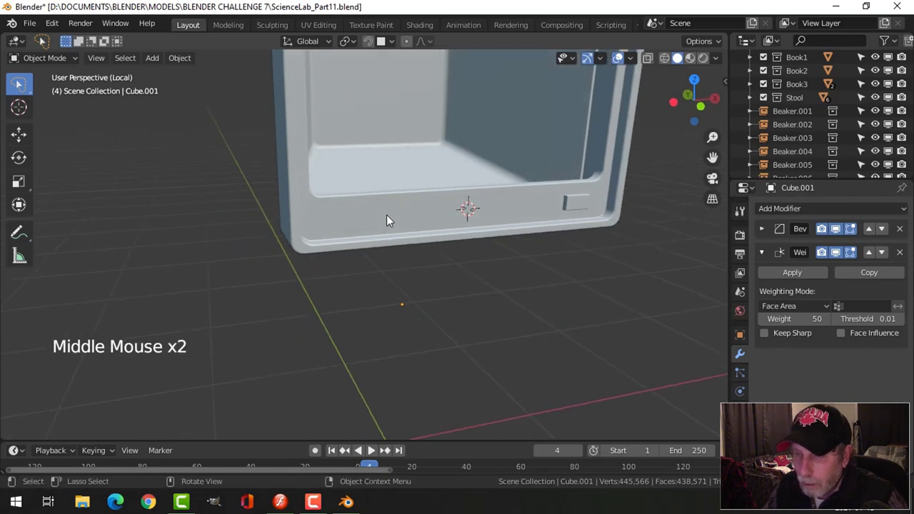
- Add a small plane on the front strip, bevel its corners round and extrude it into a thin slab
key(shift+a)
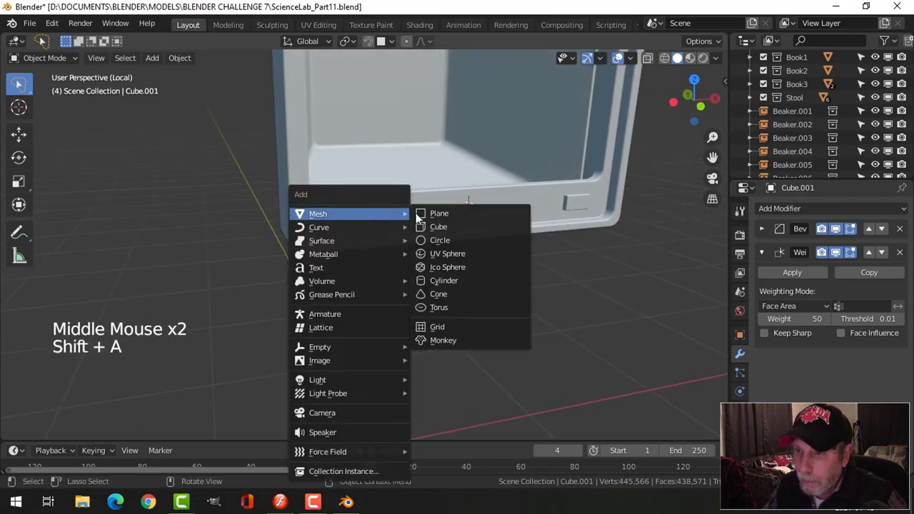
middle_click(461, 230)
key(Tab)
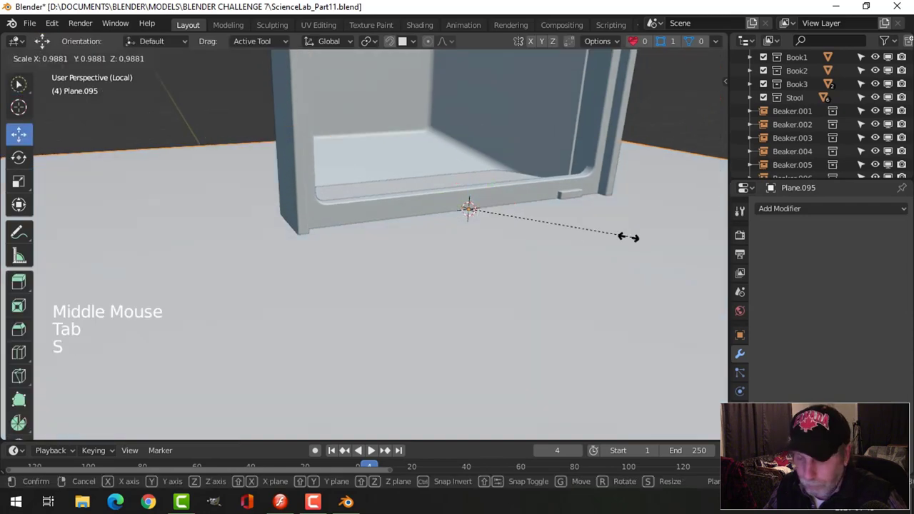
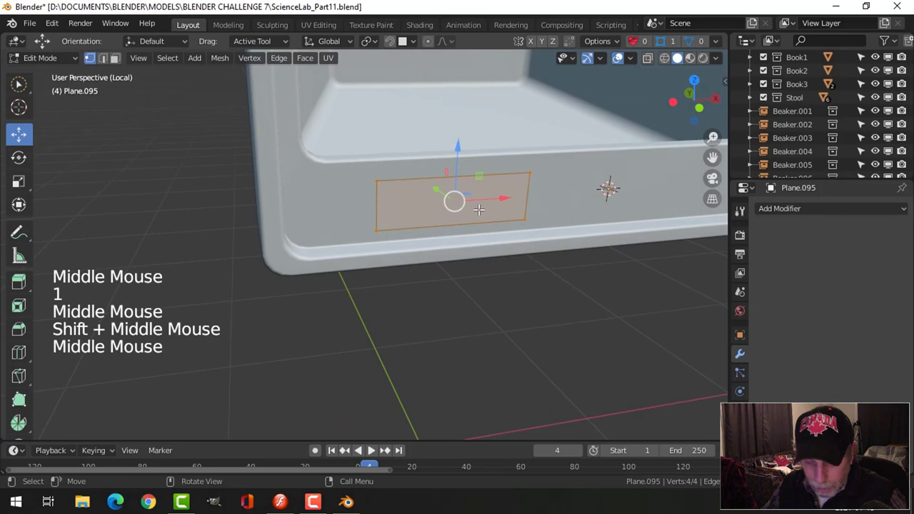
key(ctrl+shift+b)
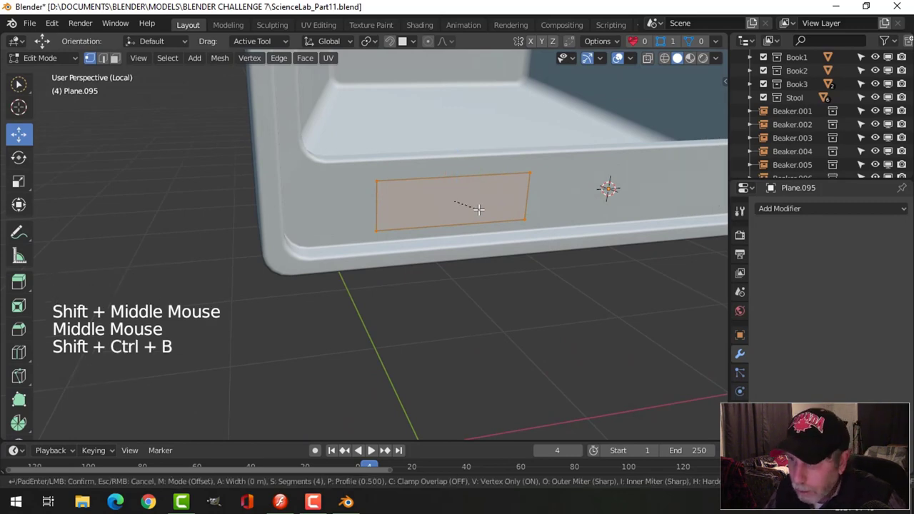
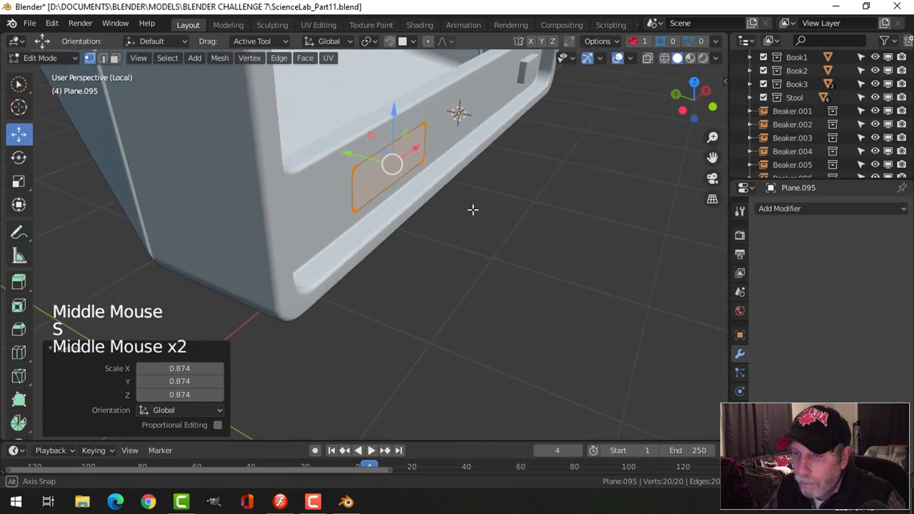
key(e)
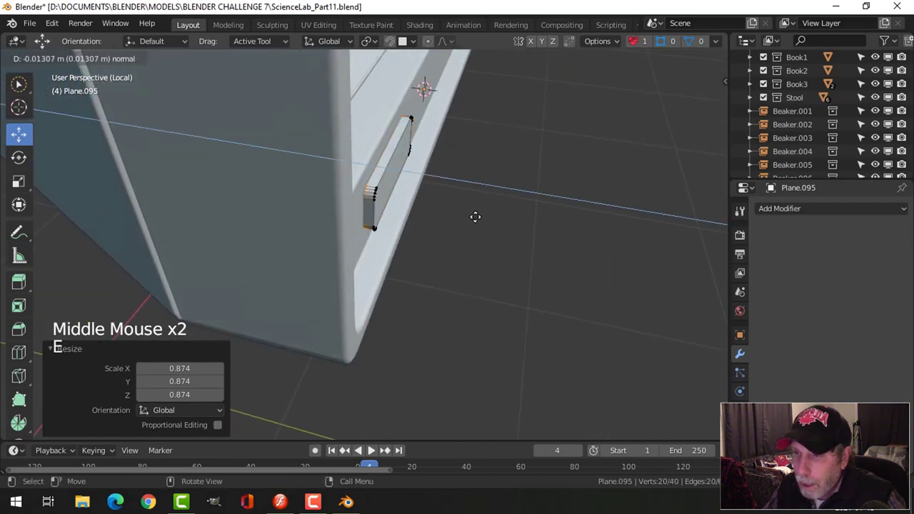
key(Tab)
middle_click(474, 216)
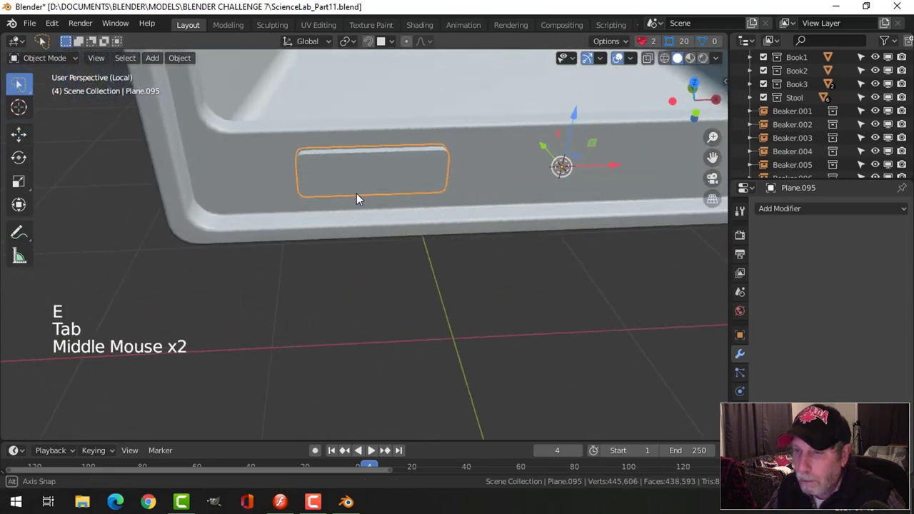
- Select the slab then Cube.001 and bring up Bool Tool for a Difference cut
scroll(down, 3)
middle_click(396, 214)
scroll(up, 3)
middle_click(410, 221)
click(405, 82)
middle_click(449, 178)
scroll(down, 3)
middle_click(433, 177)
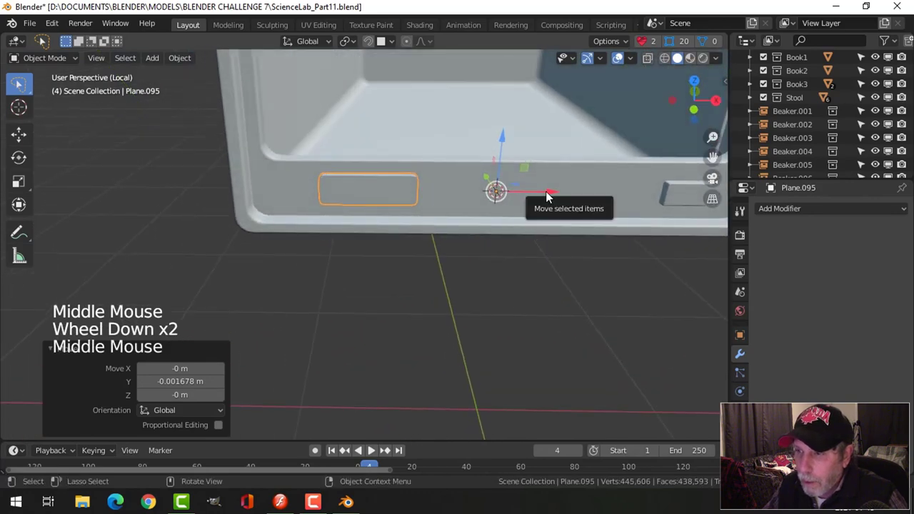
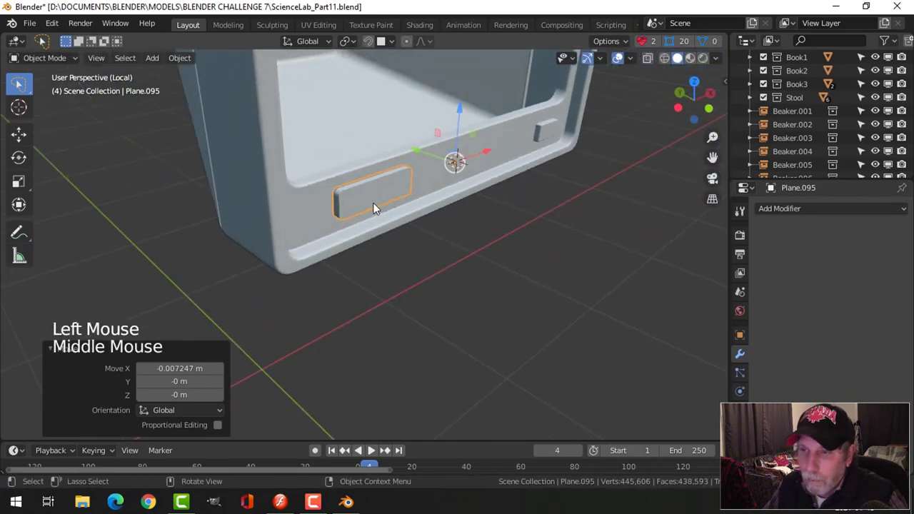
middle_click(408, 212)
click(356, 211)
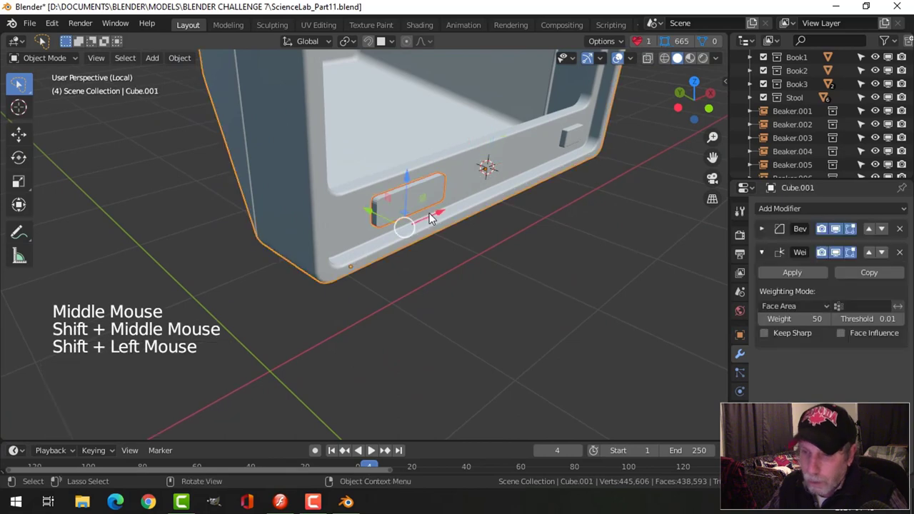
key(n)
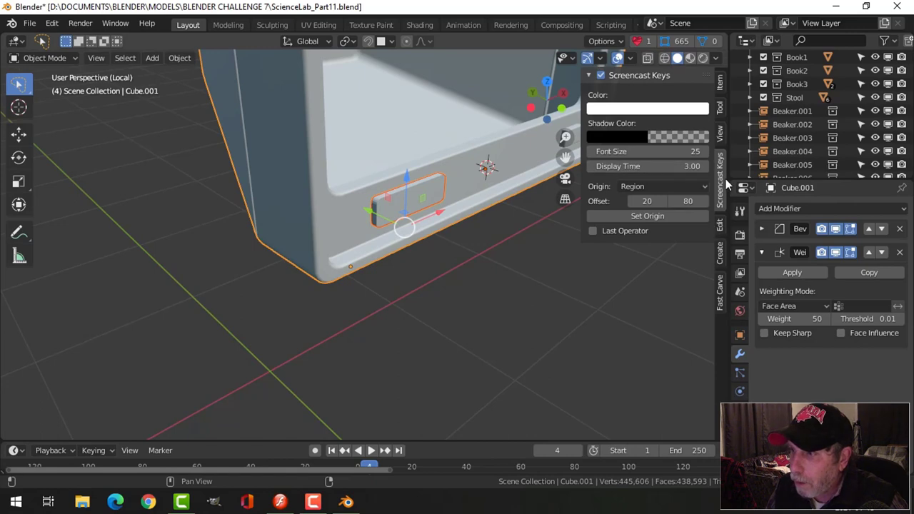
click(725, 234)
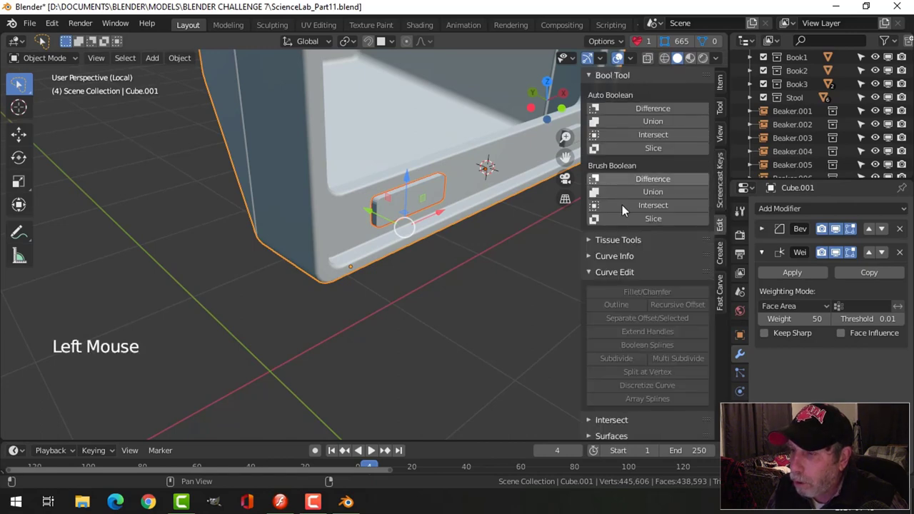
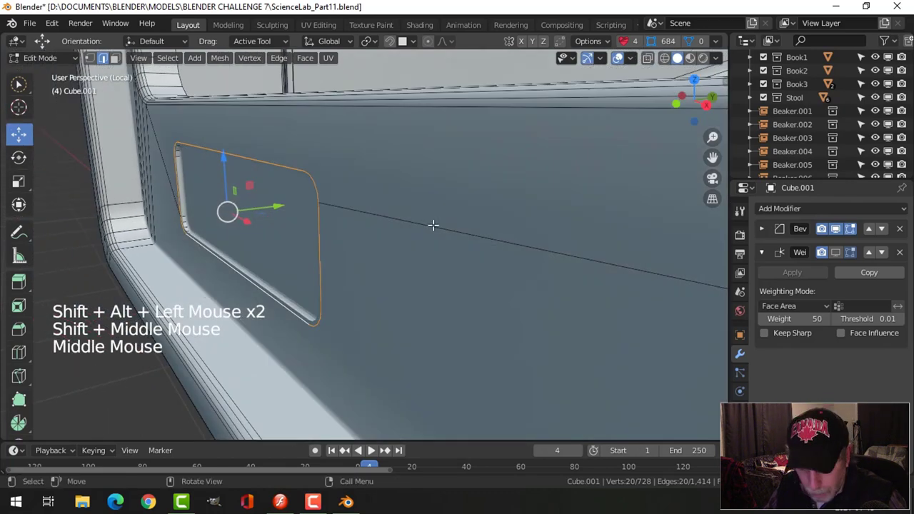
- Bevel the freshly cut recess edges and inspect the result
key(ctrl+b)
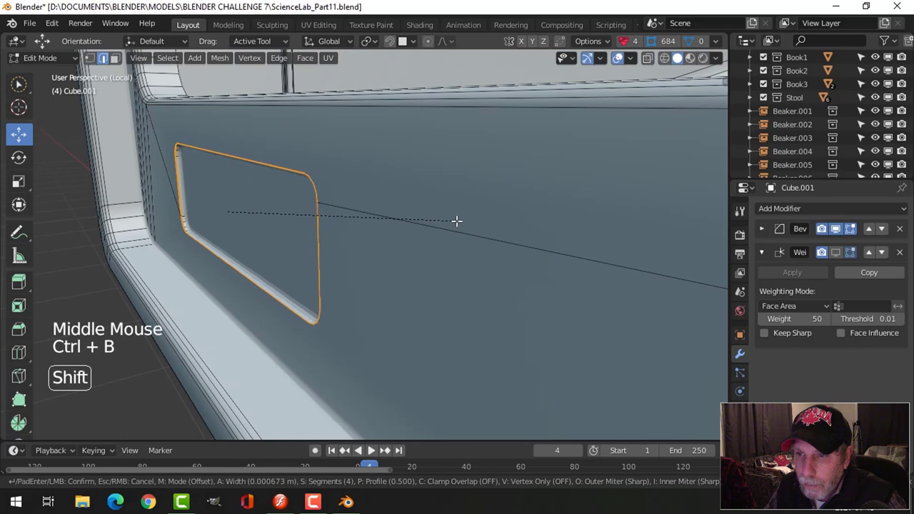
key(Tab)
middle_click(316, 222)
middle_click(494, 205)
middle_click(495, 200)
middle_click(434, 212)
- Recalculate normals, merge vertices by distance and bevel the recess rim loop
key(Tab)
key(a)
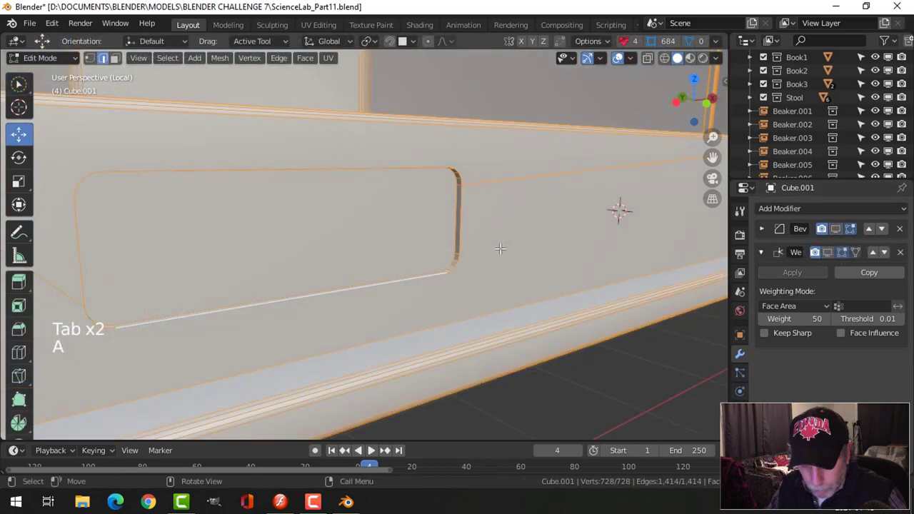
key(alt+n)
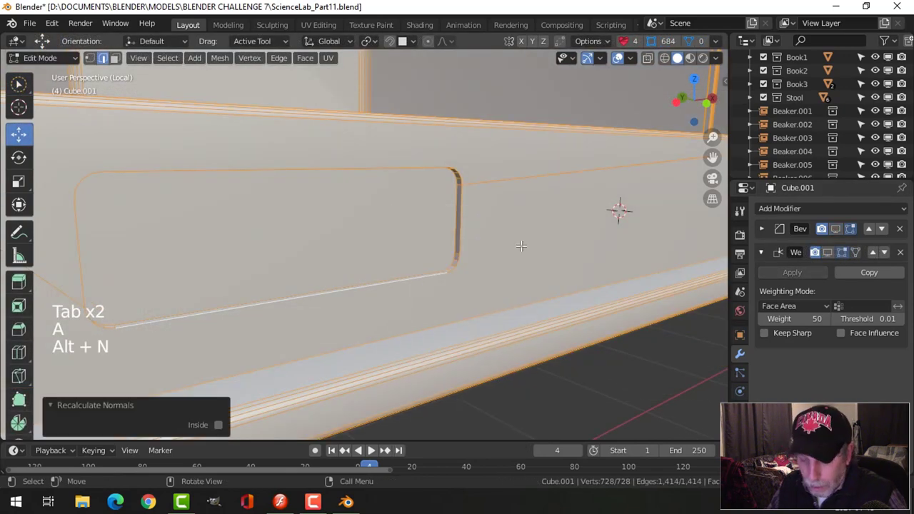
key(m)
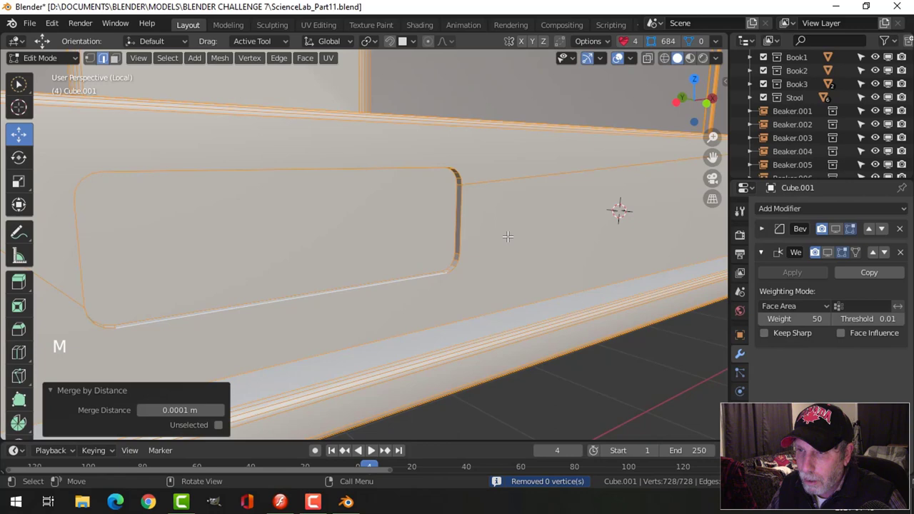
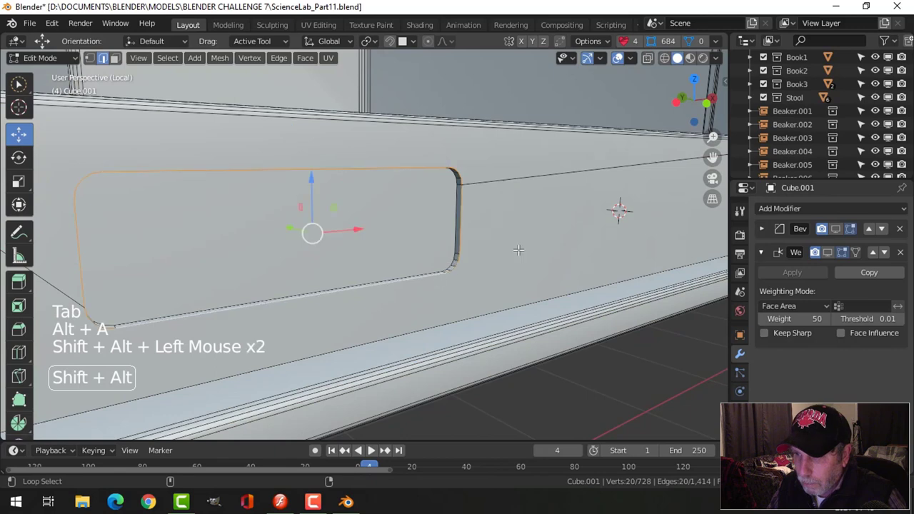
key(ctrl+b)
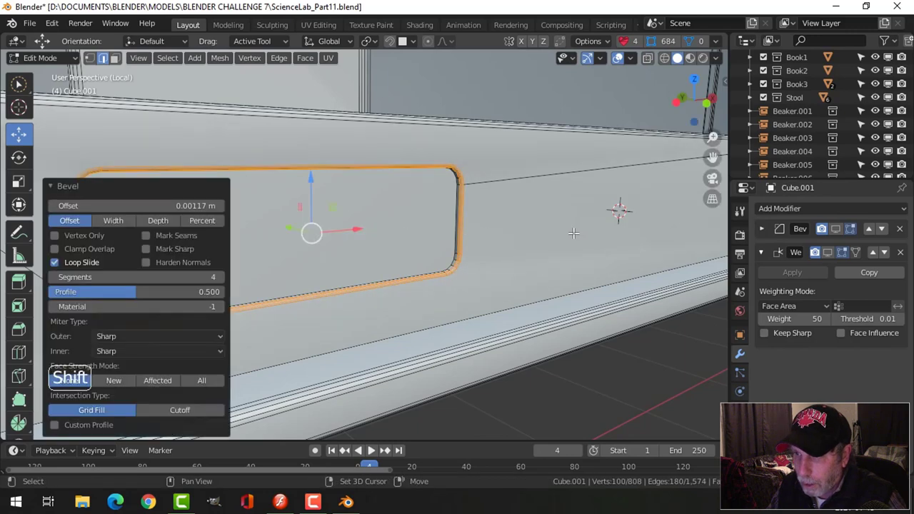
key(Tab)
click(844, 234)
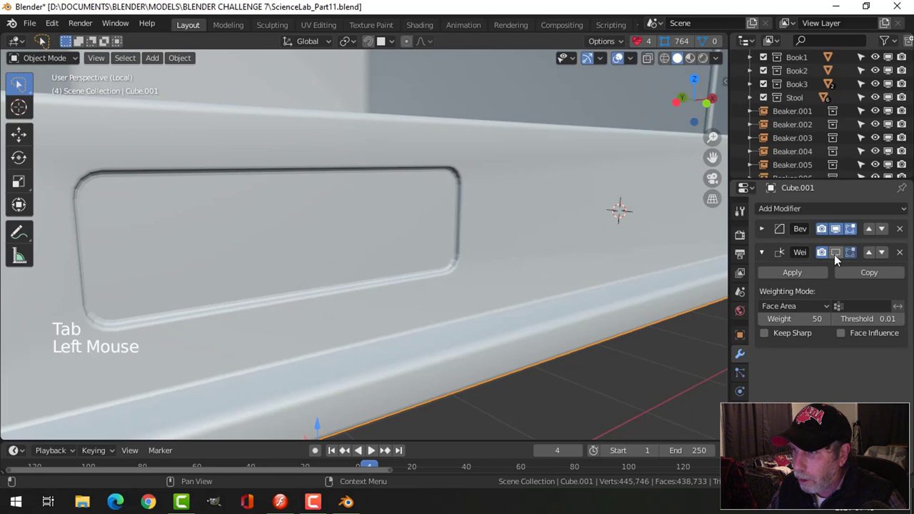
click(840, 258)
scroll(down, 3)
key(alt+a)
middle_click(530, 255)
scroll(down, 3)
middle_click(406, 259)
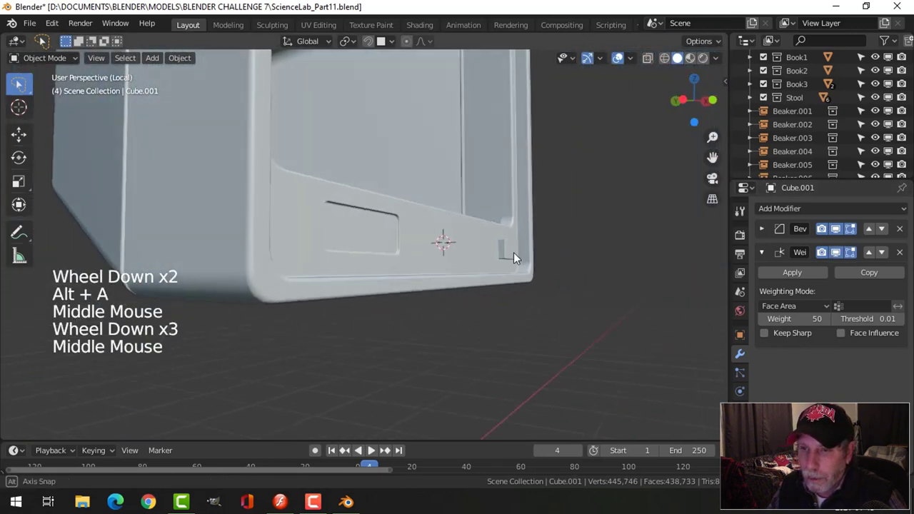
scroll(down, 3)
middle_click(467, 270)
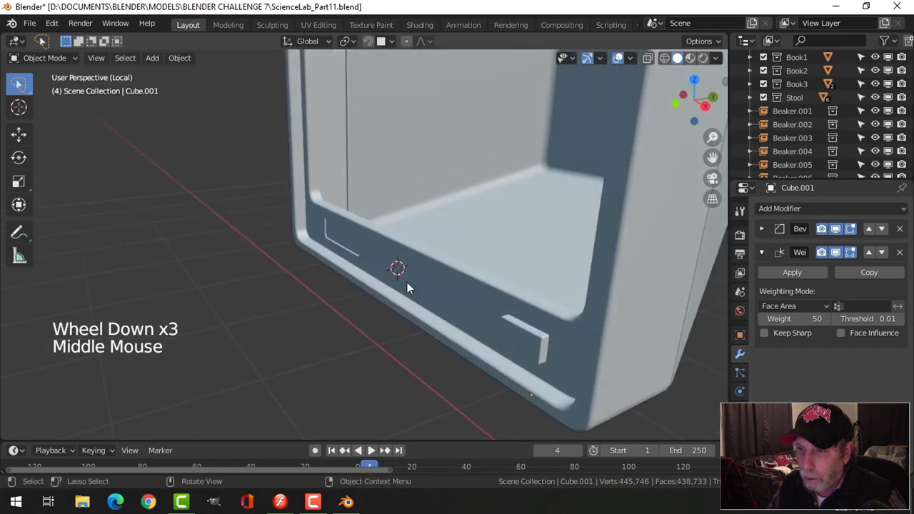
middle_click(388, 253)
middle_click(387, 269)
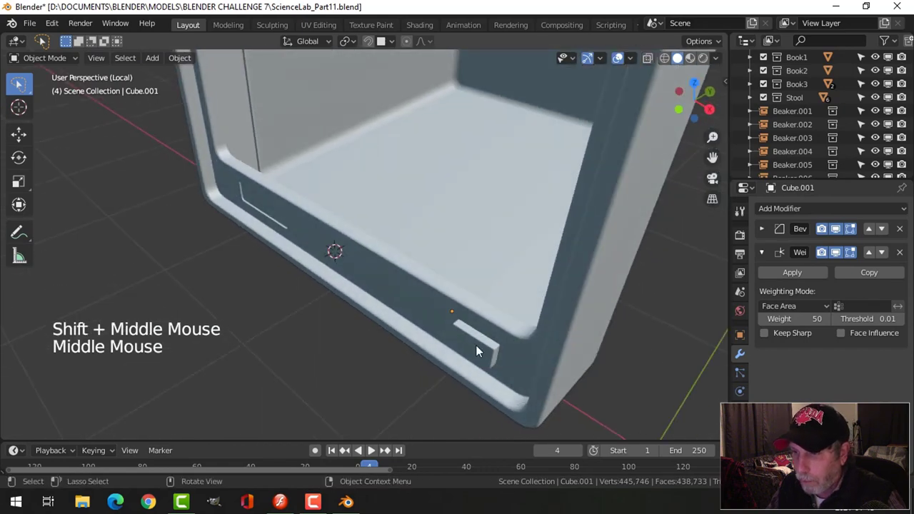
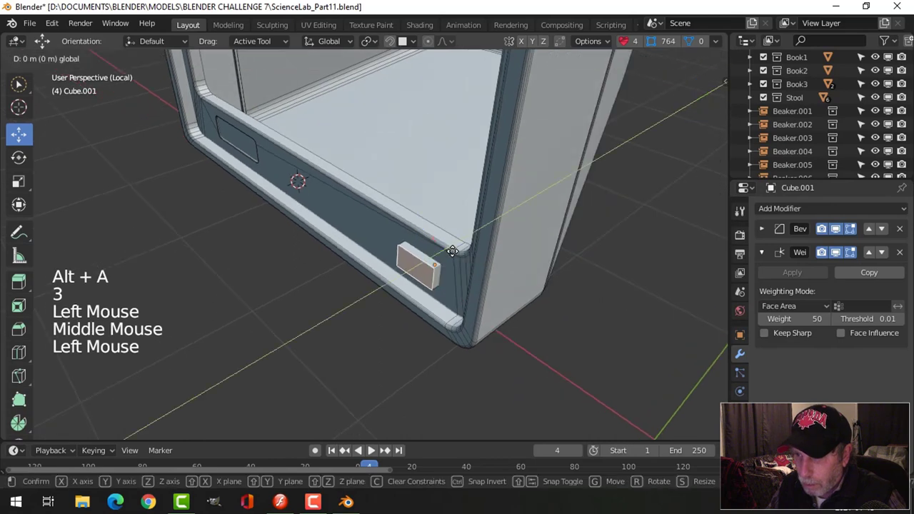
key(Tab)
scroll(down, 3)
key(alt+a)
middle_click(462, 274)
scroll(down, 3)
middle_click(458, 277)
middle_click(412, 268)
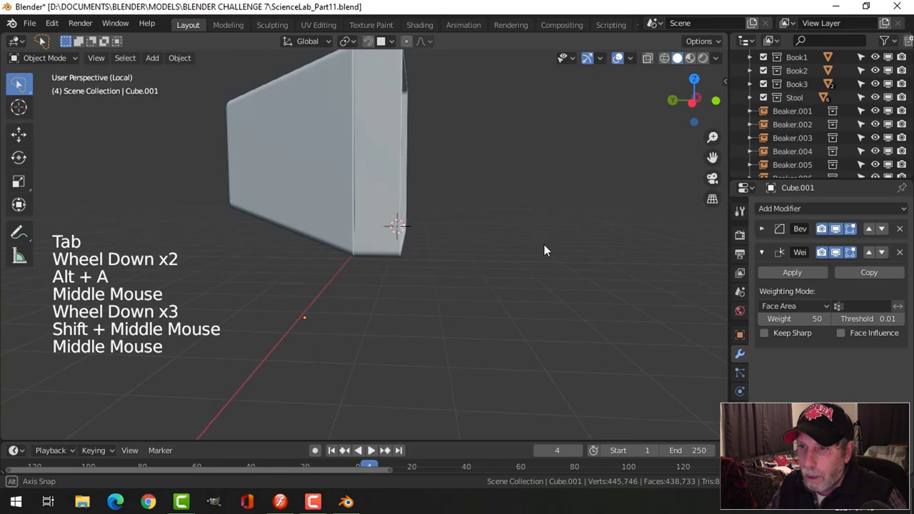
middle_click(481, 234)
middle_click(504, 240)
middle_click(513, 244)
scroll(up, 3)
middle_click(521, 250)
middle_click(501, 235)
middle_click(432, 224)
click(308, 87)
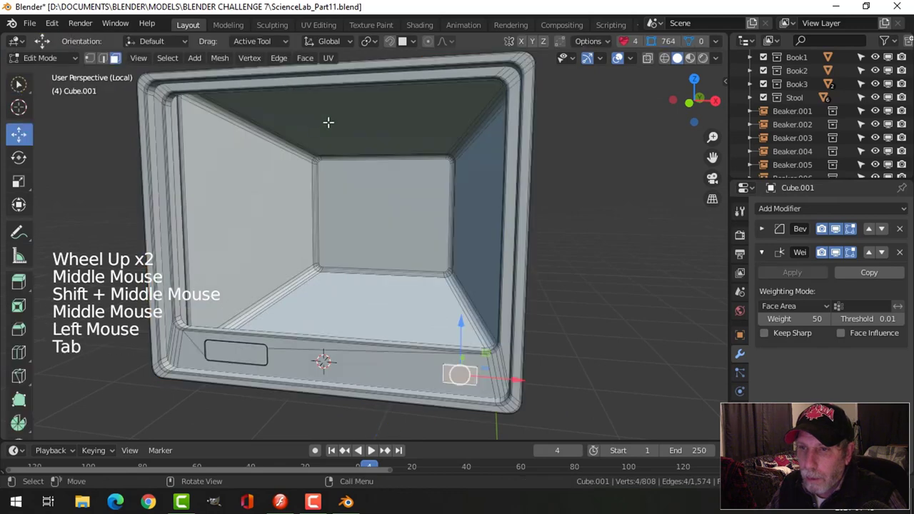
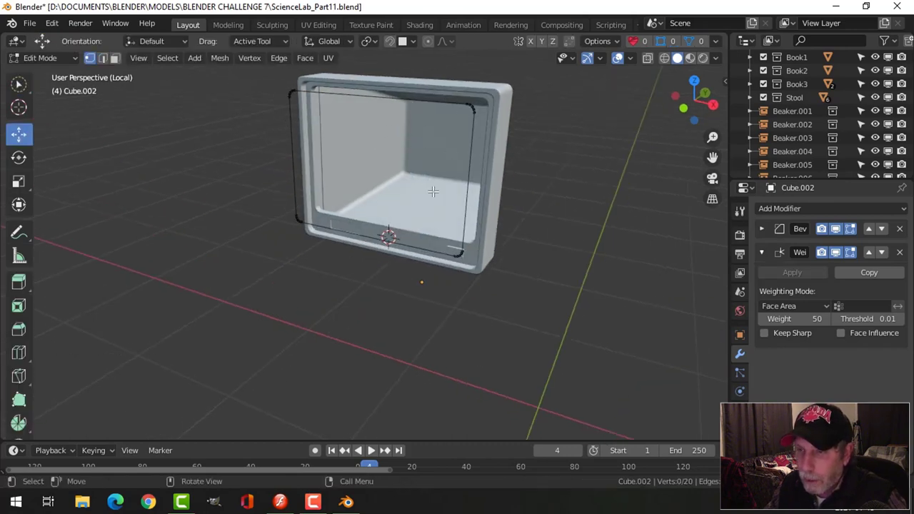
- Separate the inner face loop into its own panel object and fill it
key(Tab)
scroll(down, 3)
key(alt+a)
click(422, 141)
key(Tab)
key(a)
key(f)
key(Tab)
key(alt+a)
- Move the inset panel along the axis into the housing front
scroll(down, 3)
middle_click(482, 172)
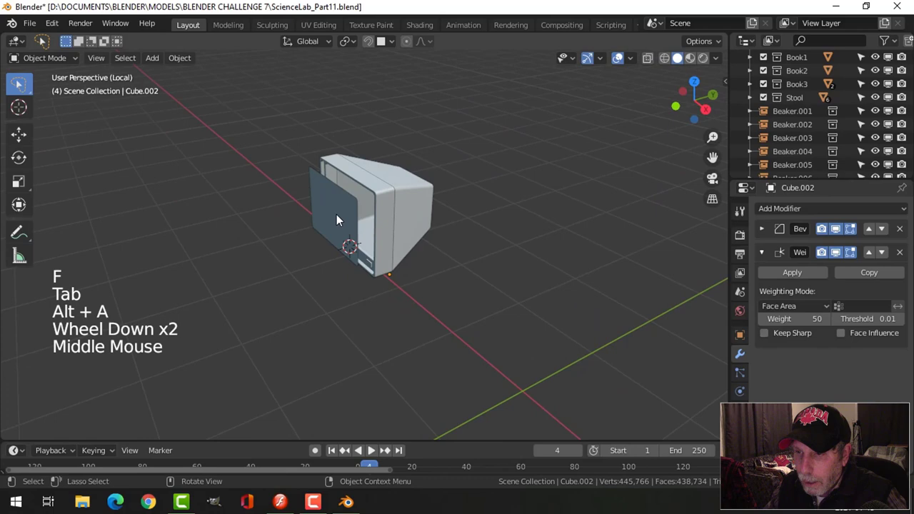
click(339, 216)
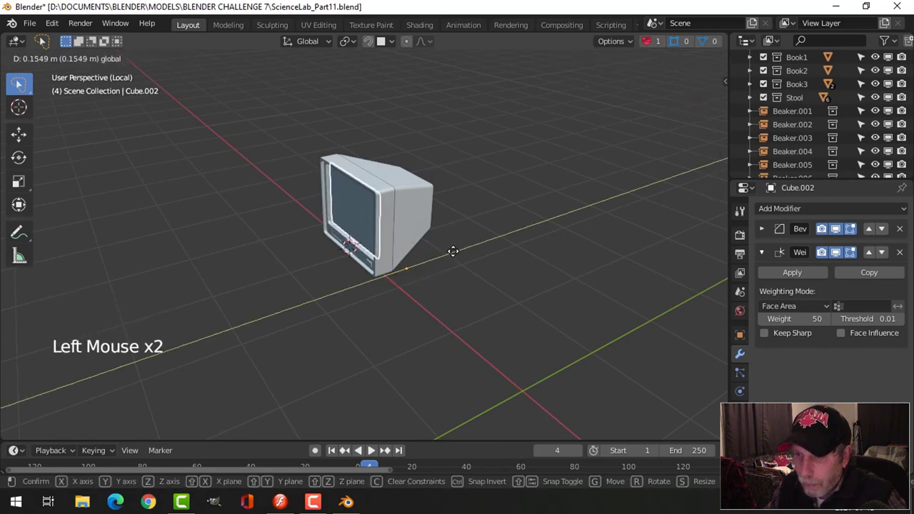
scroll(up, 3)
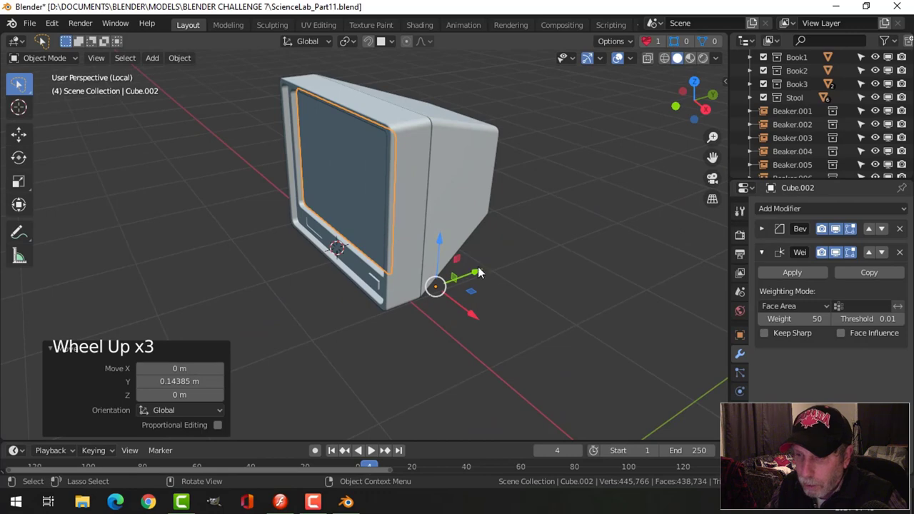
click(483, 272)
scroll(up, 3)
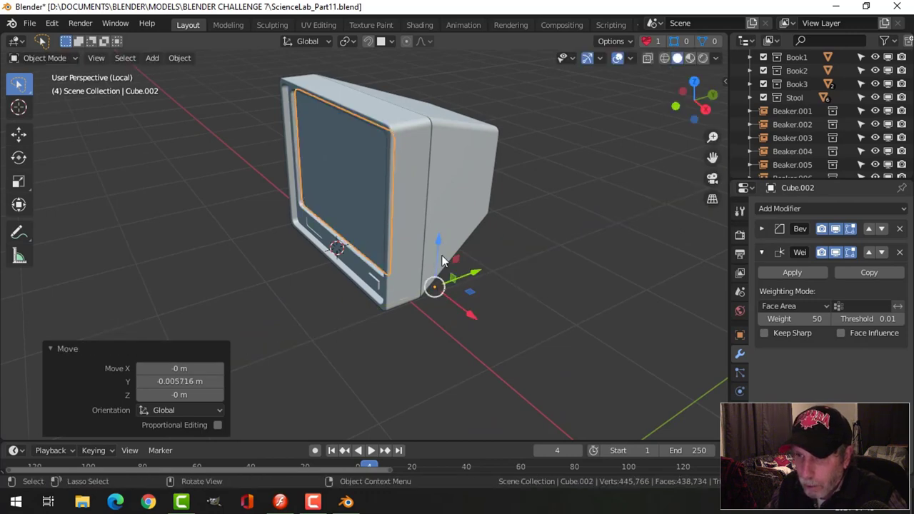
key(alt+a)
- Save the ScienceLab_Part11 scene file
scroll(down, 3)
middle_click(416, 218)
scroll(up, 3)
scroll(up, 3)
key(ctrl+s)
middle_click(484, 194)
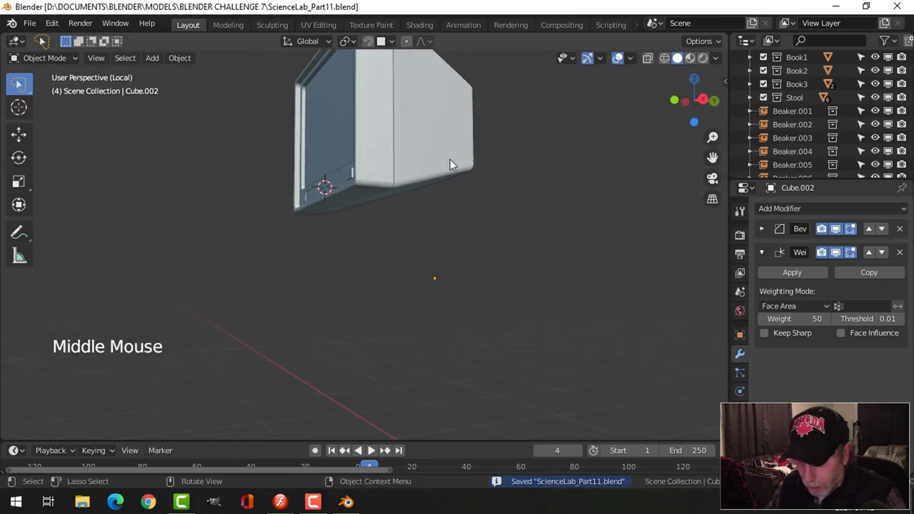
- Exit local view and bring the stool into view in the full lab scene
key(/)
scroll(down, 3)
middle_click(394, 235)
middle_click(392, 220)
middle_click(419, 210)
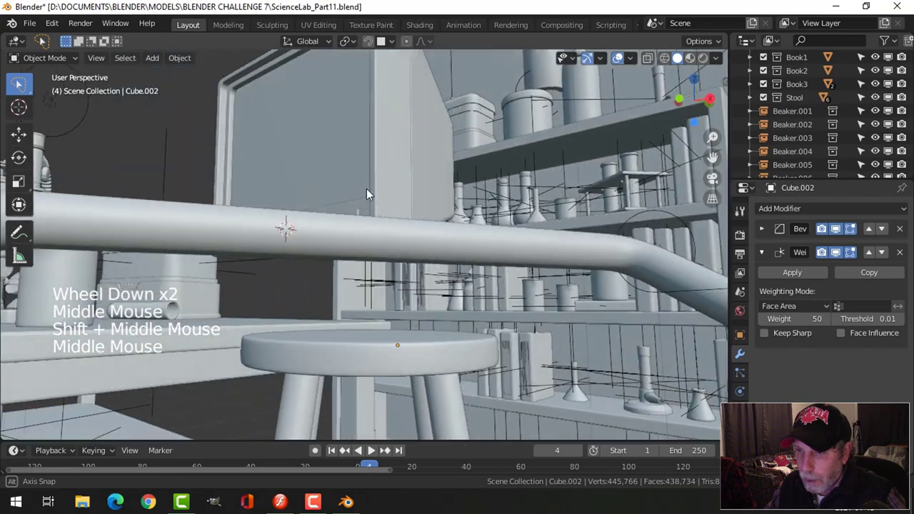
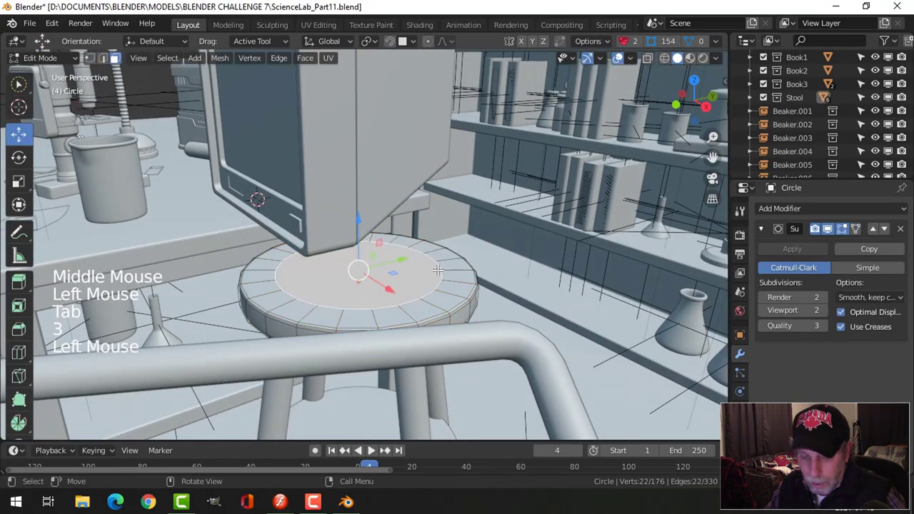
- Snap the 3D cursor to the stool seat centre and bring up the Add Mesh list
key(shift+s)
key(Tab)
key(alt+a)
key(shift+a)
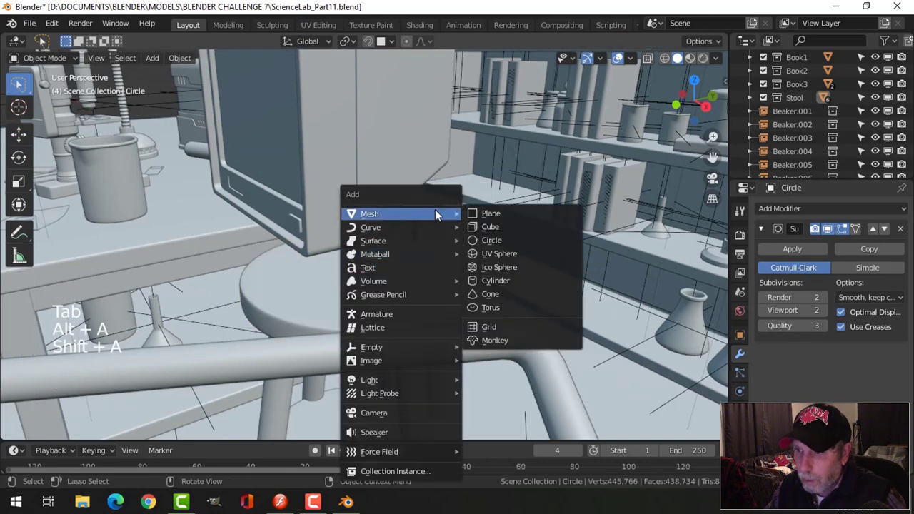
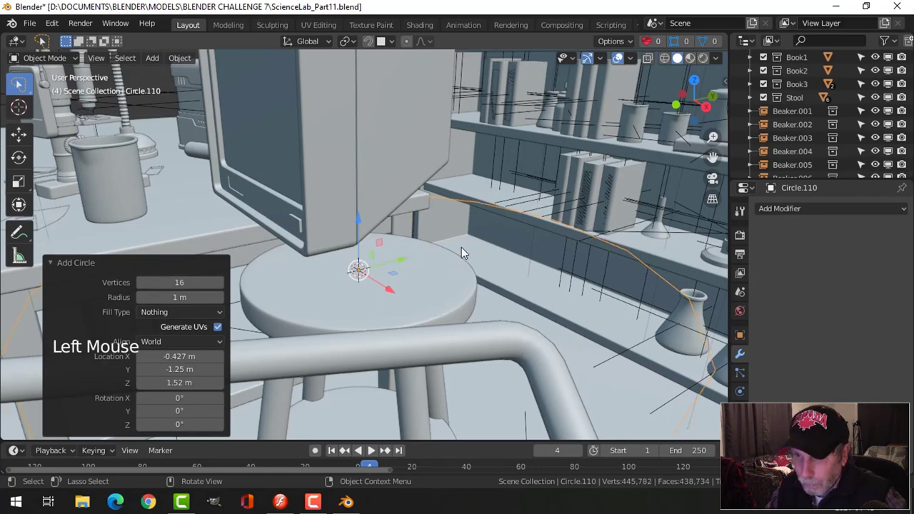
- Shrink the new circle to fit the seat, then extrude and scale its edge inward into a ring
key(Tab)
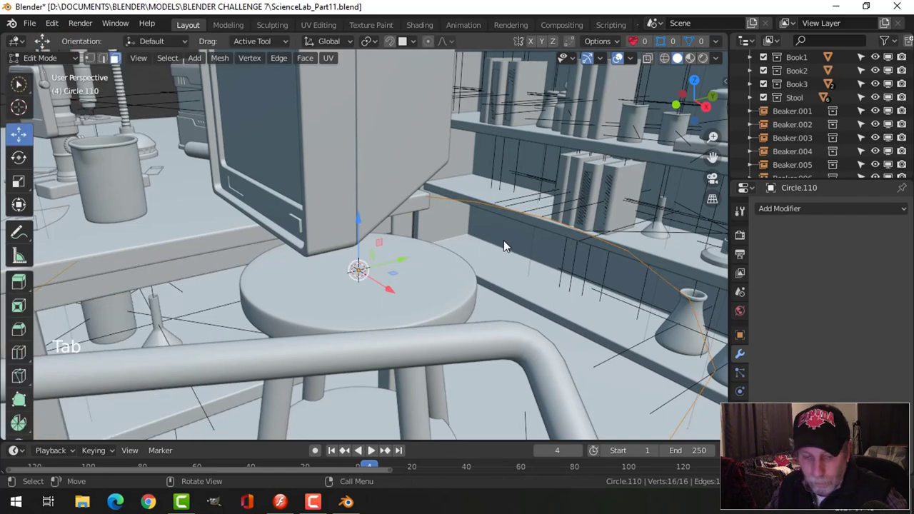
key(1)
scroll(down, 3)
key(s)
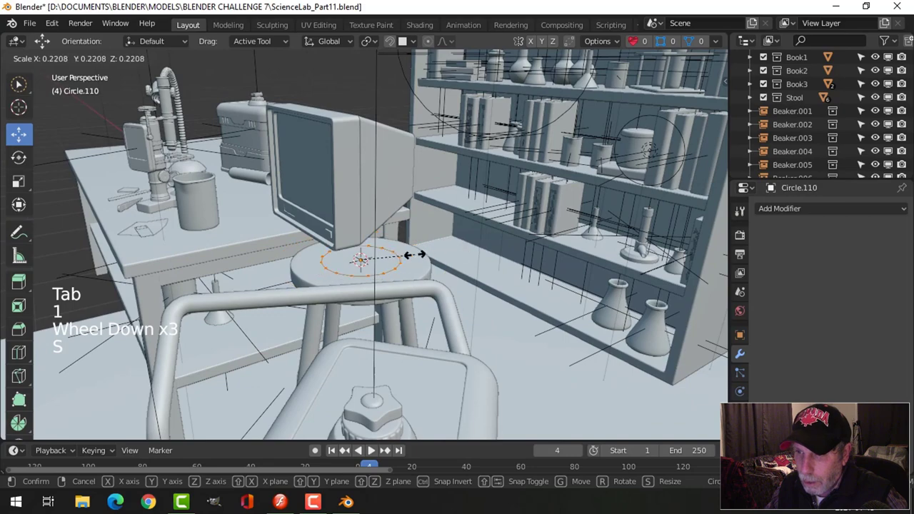
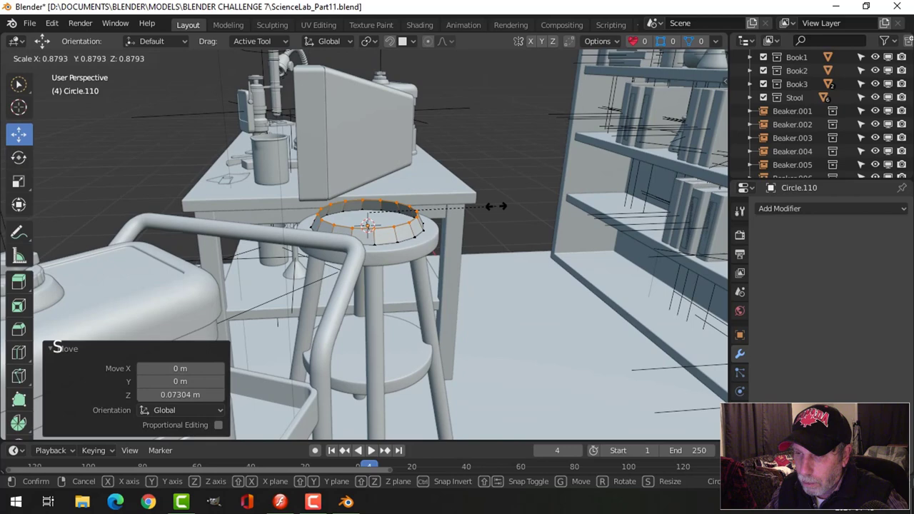
key(e)
key(s)
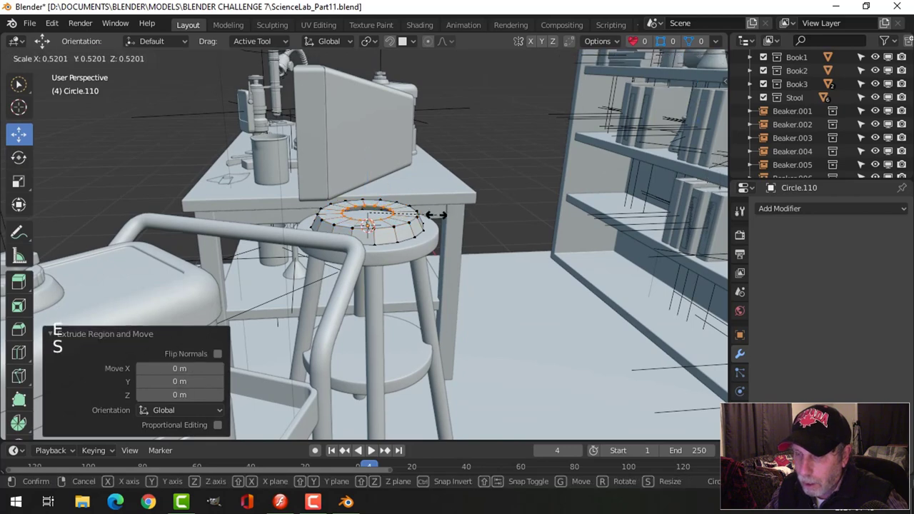
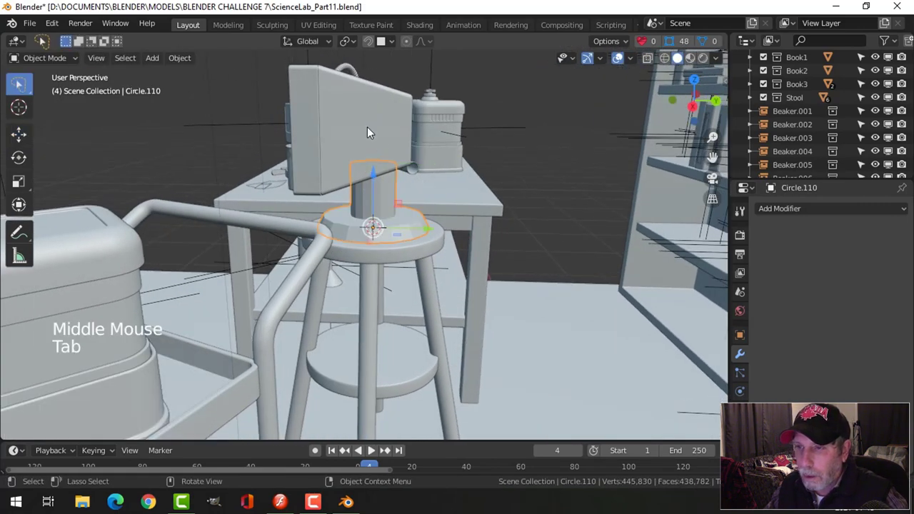
- Extrude Circle.110's centre faces upward into a column rising from the round foot
middle_click(395, 150)
scroll(up, 3)
middle_click(402, 177)
key(Tab)
scroll(up, 3)
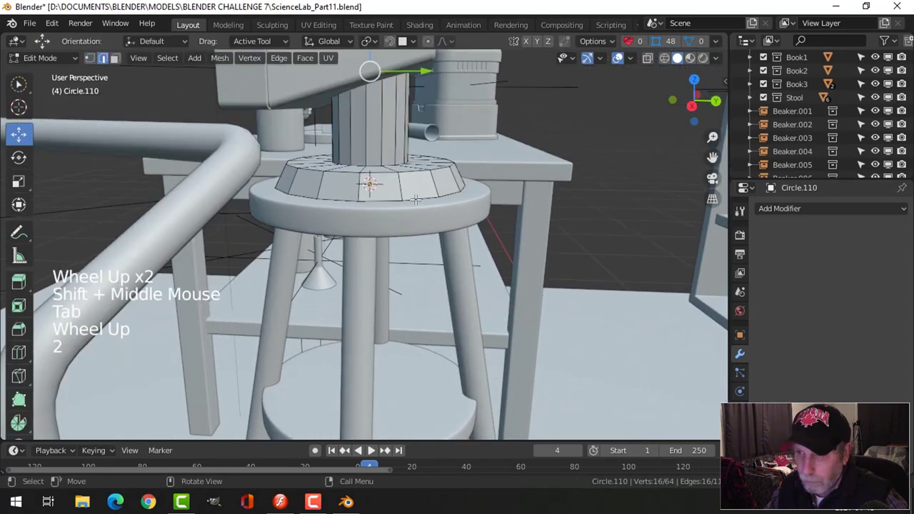
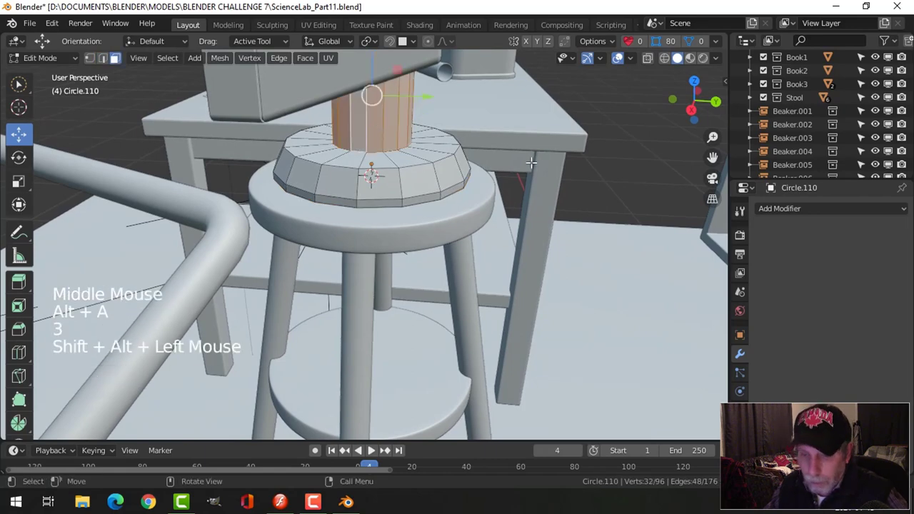
- Scale the column faces down to about 0.76 to narrow the stand's upright
key(s)
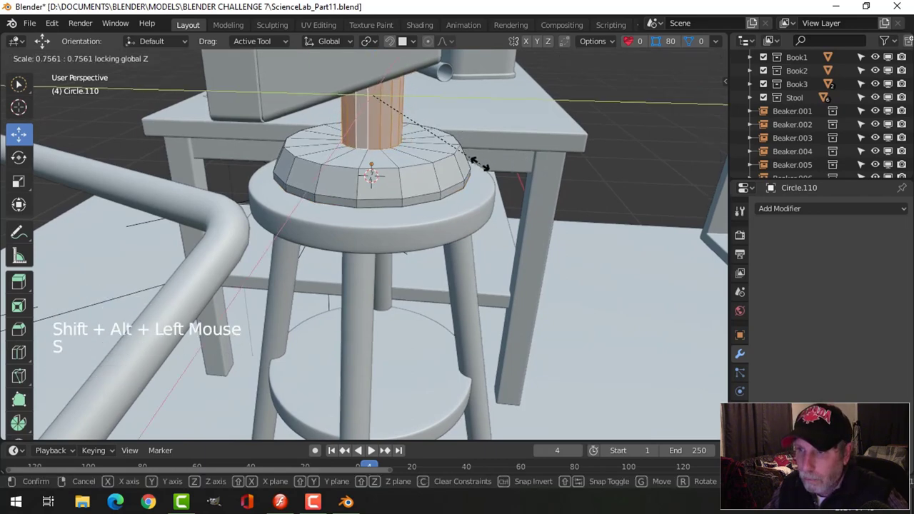
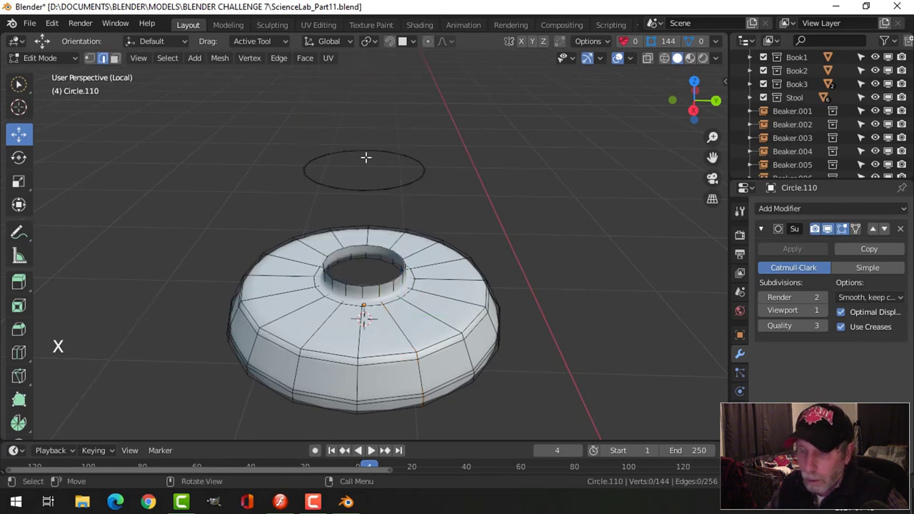
- Extrude a short neck from the stand base and add a supporting edge loop near its foot
key(Tab)
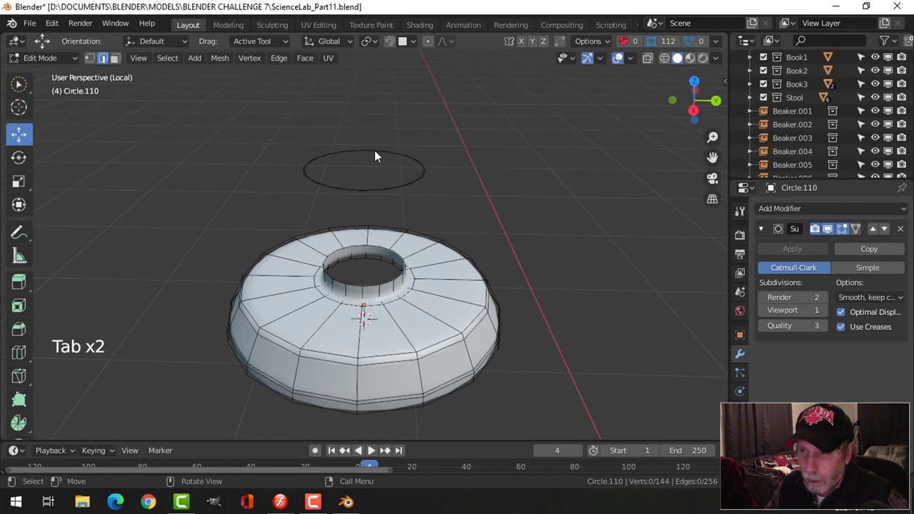
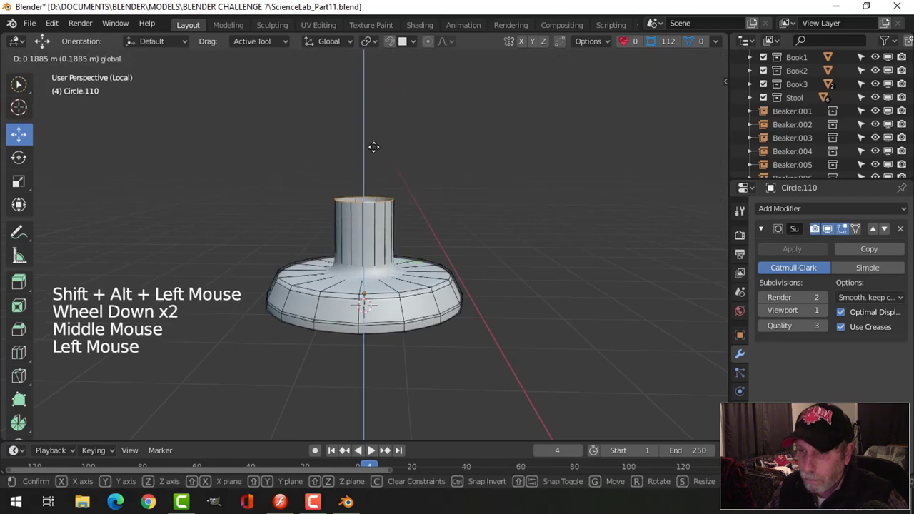
key(ctrl+r)
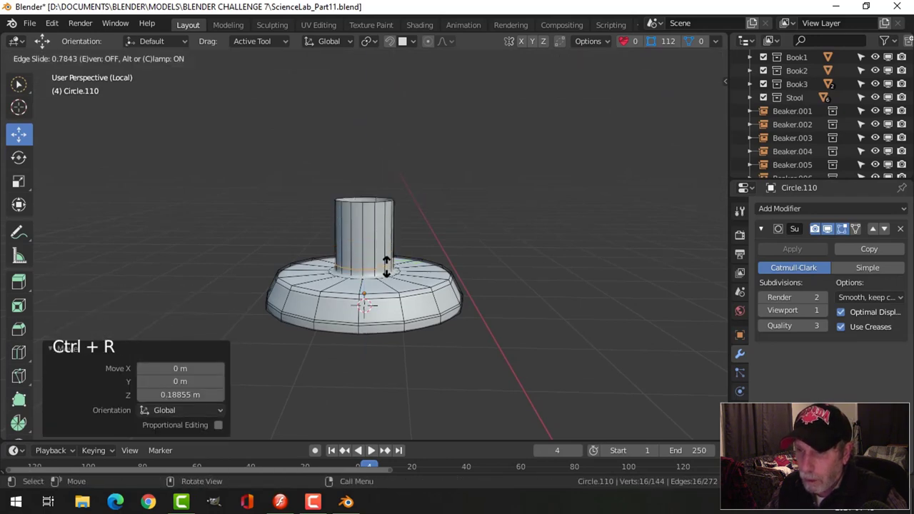
key(Tab)
key(alt+a)
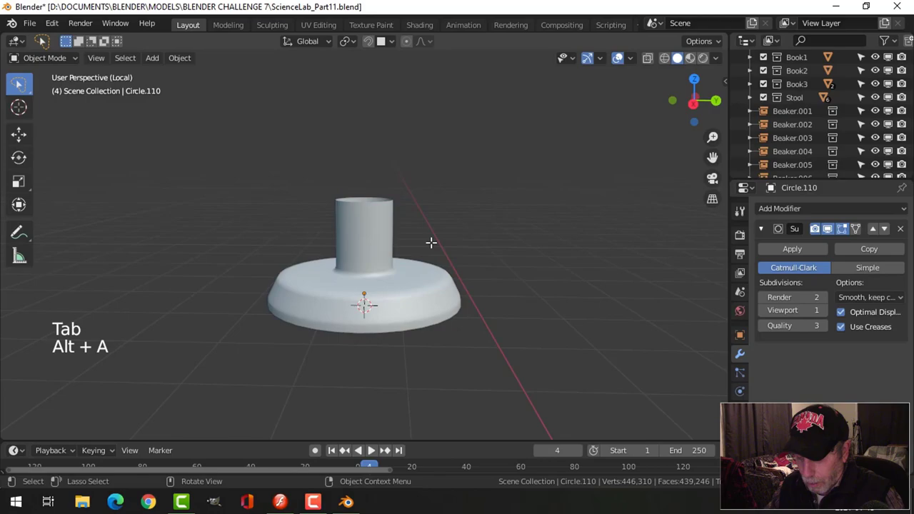
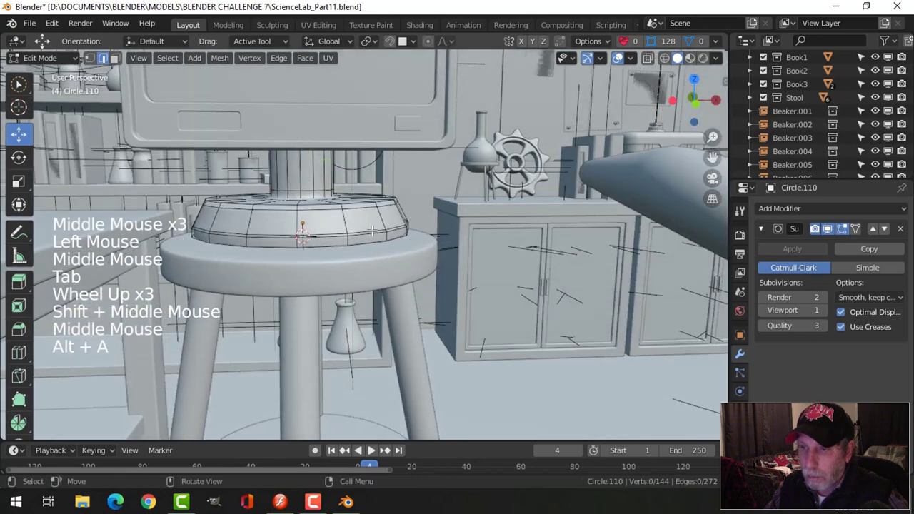
- From the front view, grow the selection to the base's top rings and reposition them
key(KP_1)
key(x)
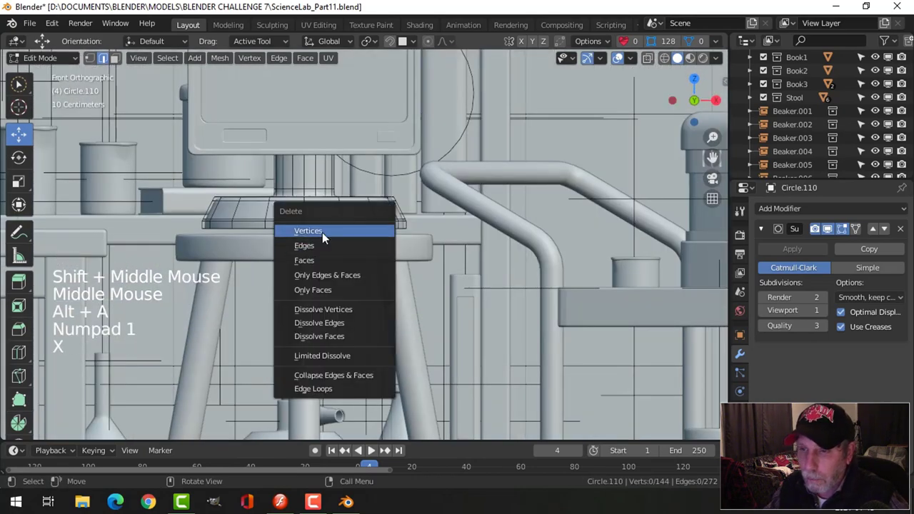
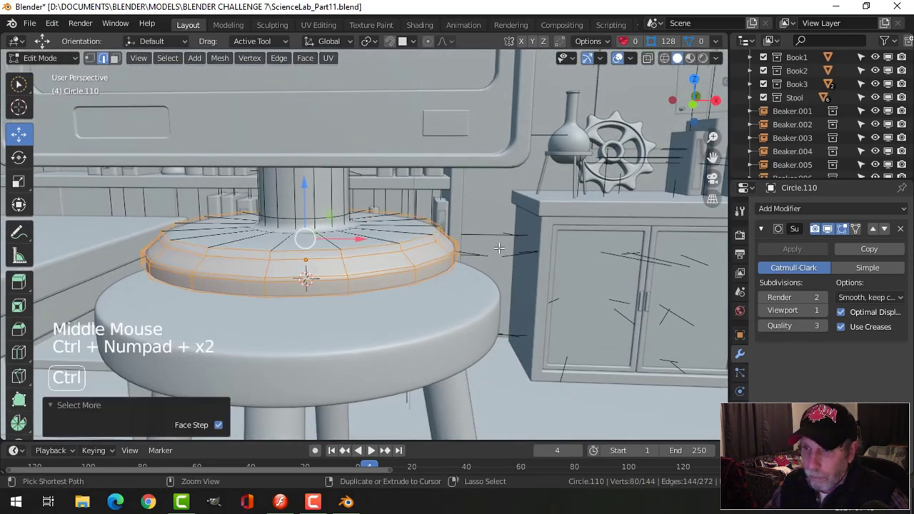
key(ctrl+KP_Add)
key(ctrl+KP_Add)
key(s)
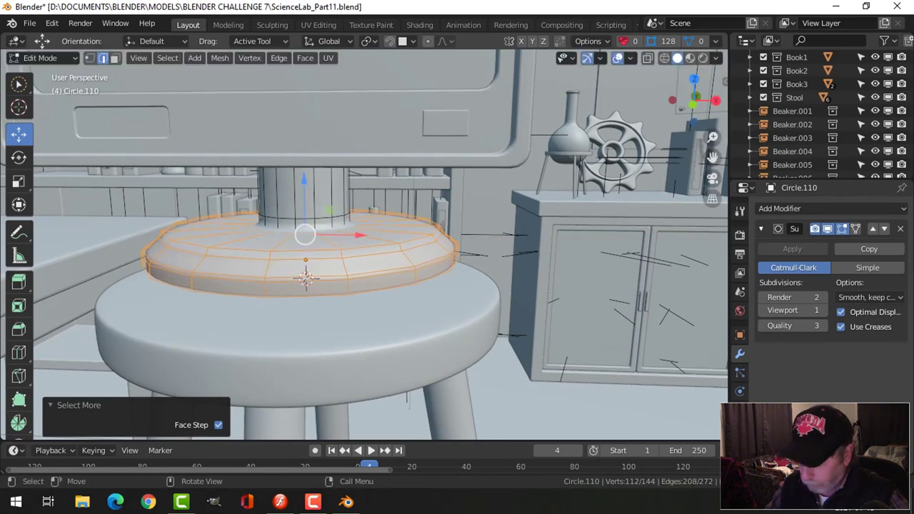
key(ctrl+KP_Subtract)
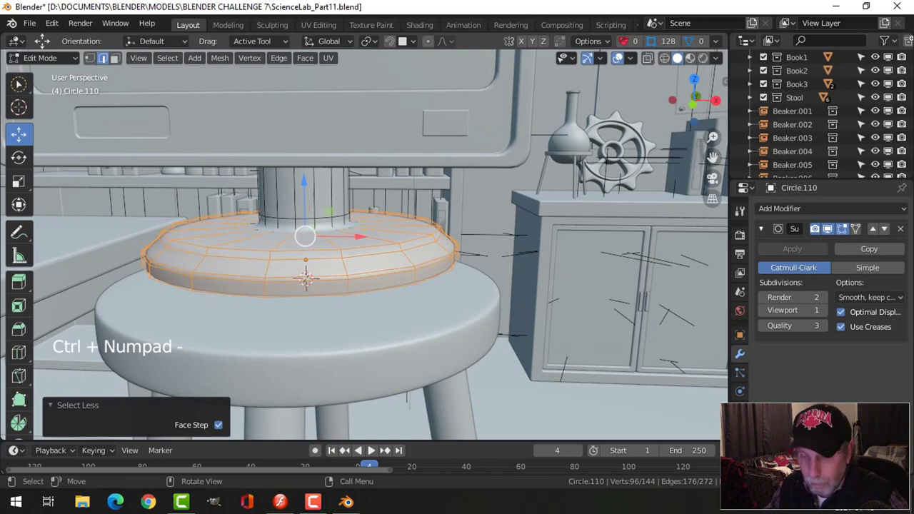
key(shift+s)
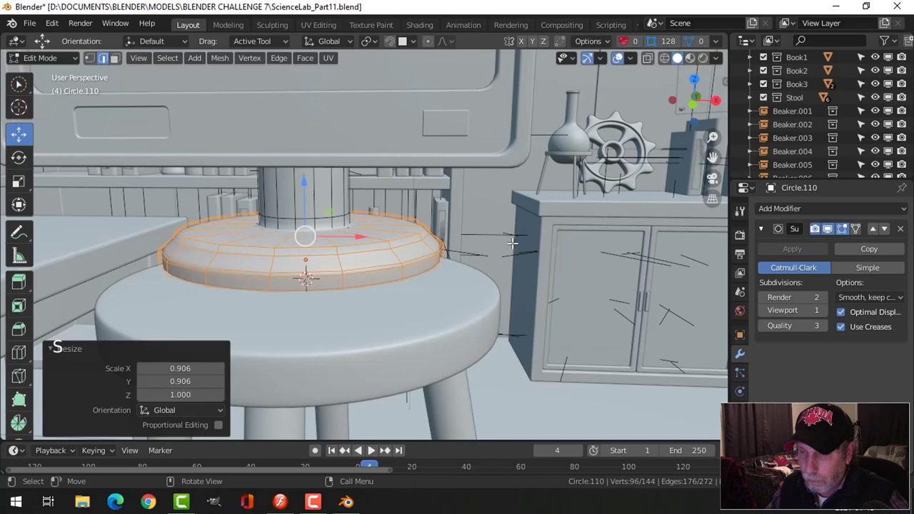
key(Tab)
- Leave edit mode and start shifting the smoothed stand base about 0.05 m into place on the stool
scroll(down, 3)
key(alt+a)
scroll(down, 3)
middle_click(401, 238)
click(350, 231)
click(337, 203)
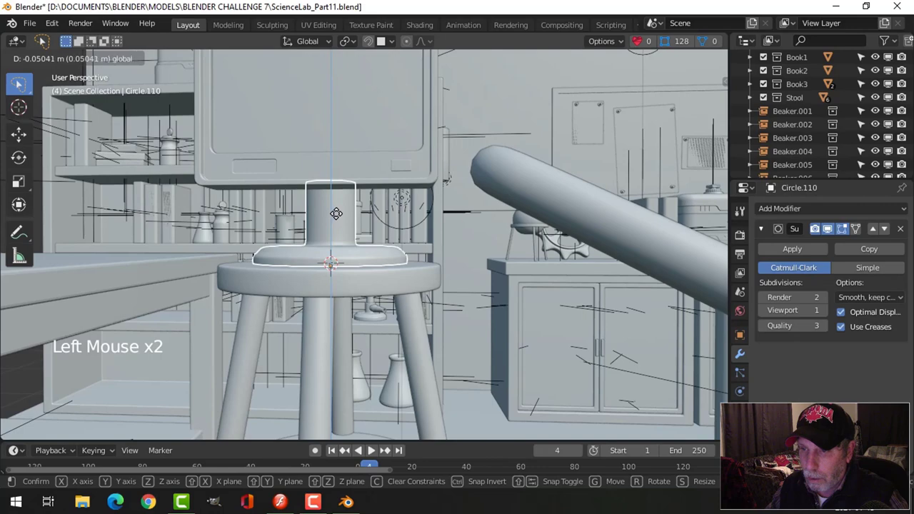
- Confirm the base position, then move the monitor housing Cube.002 upright onto the round base
middle_click(432, 231)
key(alt+a)
click(322, 196)
click(312, 149)
scroll(down, 3)
middle_click(418, 200)
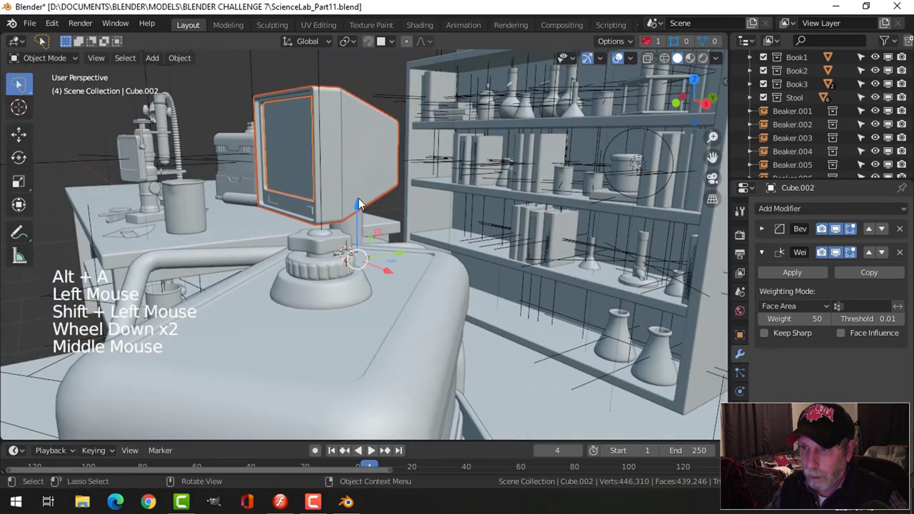
click(363, 207)
middle_click(376, 242)
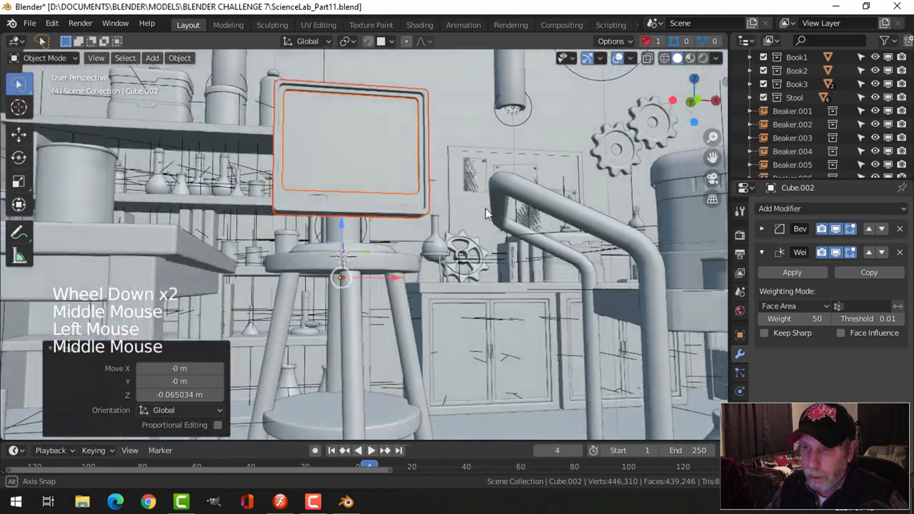
middle_click(366, 232)
click(372, 223)
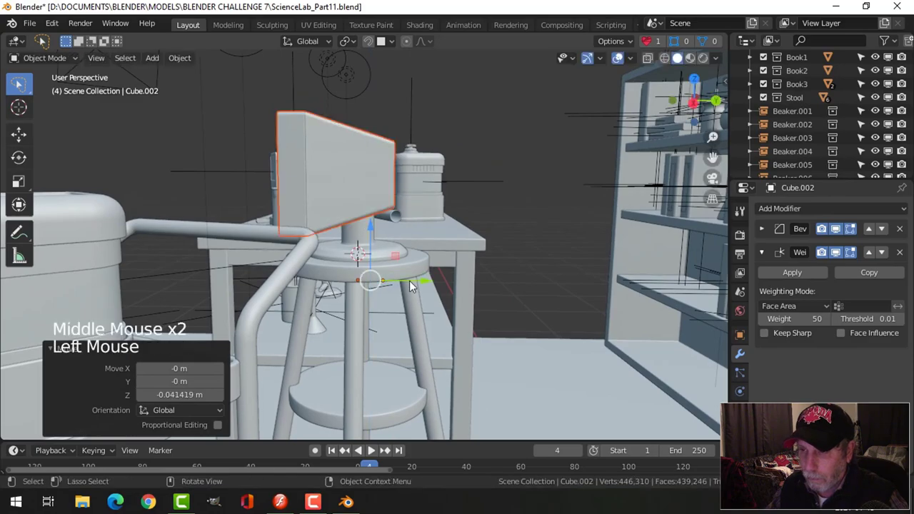
- Inspect the monitor placement from around the lab table and save the scene file
click(432, 290)
middle_click(402, 240)
key(alt+a)
middle_click(398, 214)
scroll(down, 3)
middle_click(405, 243)
middle_click(407, 241)
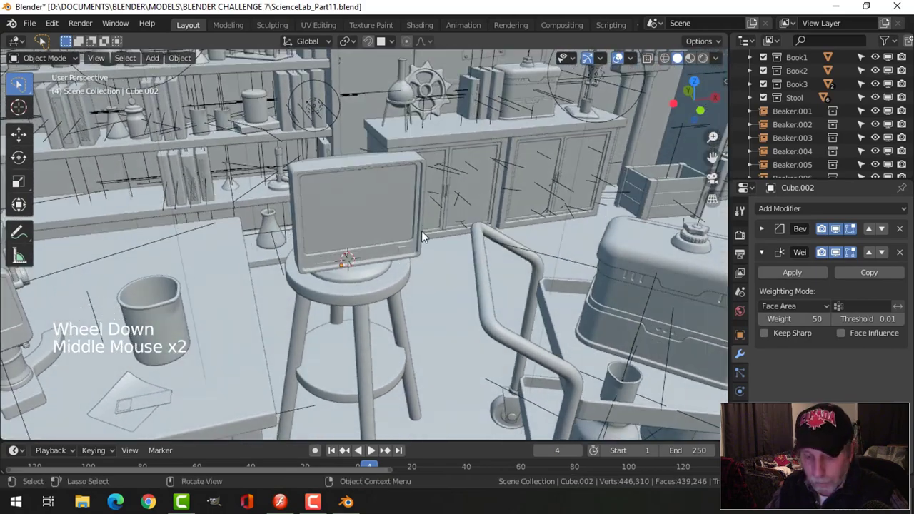
key(ctrl+s)
- Toggle local view on the monitor, face it, and make the round stand base Circle.110 active
scroll(up, 3)
middle_click(402, 254)
click(354, 151)
key(/)
key(/)
middle_click(466, 260)
click(383, 263)
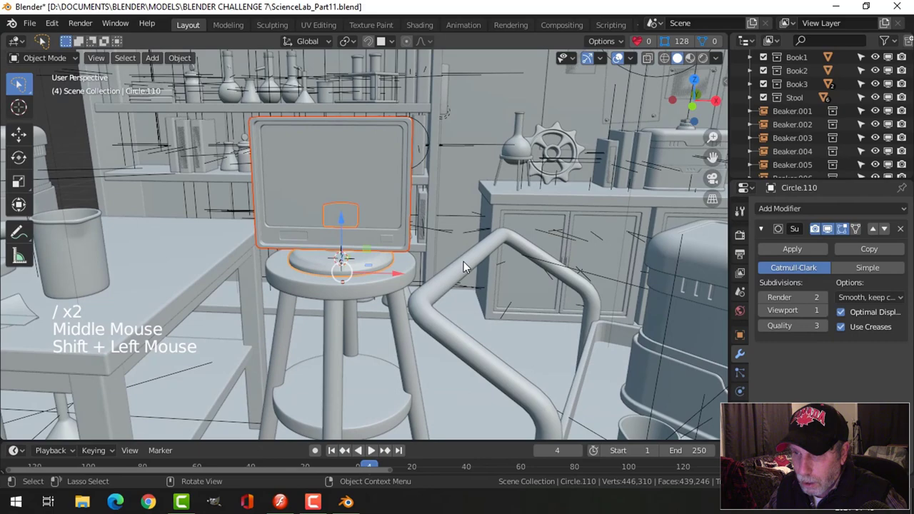
- Scale the whole stand base mesh narrower in width only, keeping its height
middle_click(420, 279)
key(Tab)
key(a)
key(Tab)
key(alt+a)
click(372, 252)
key(Tab)
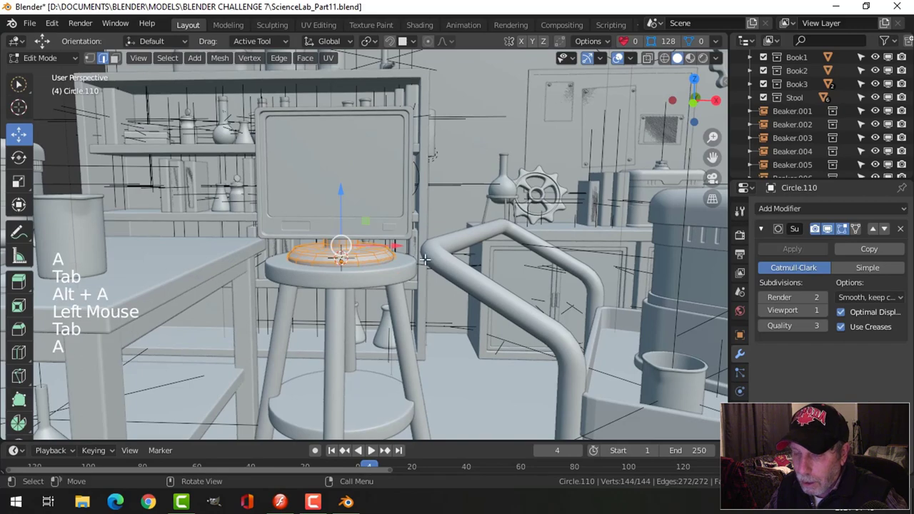
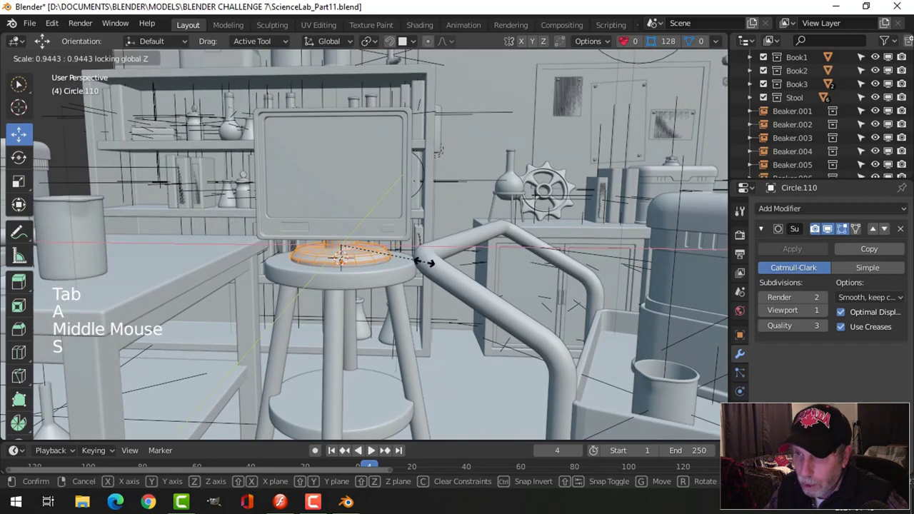
key(alt+a)
key(Tab)
key(alt+a)
- Join the monitor housing and stand base into one object, Circle.110, shown in local view
scroll(down, 3)
middle_click(441, 242)
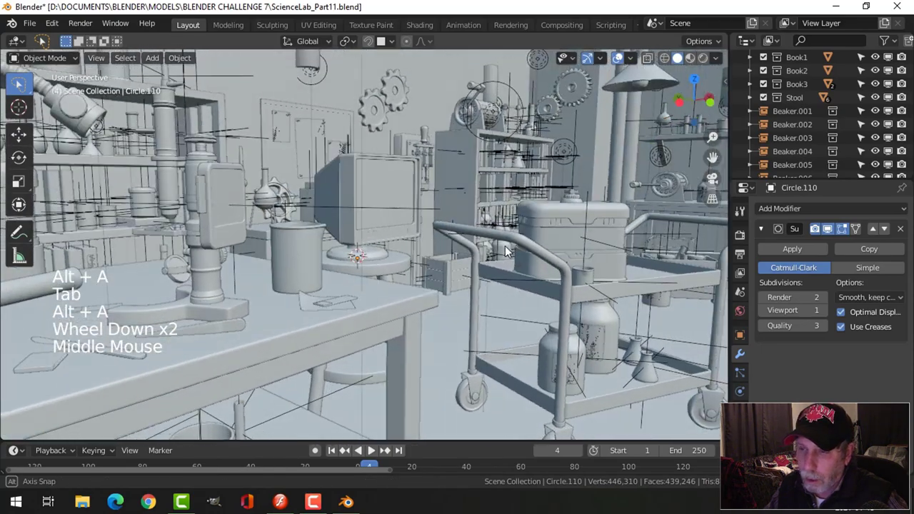
scroll(up, 3)
middle_click(402, 256)
click(375, 227)
click(360, 250)
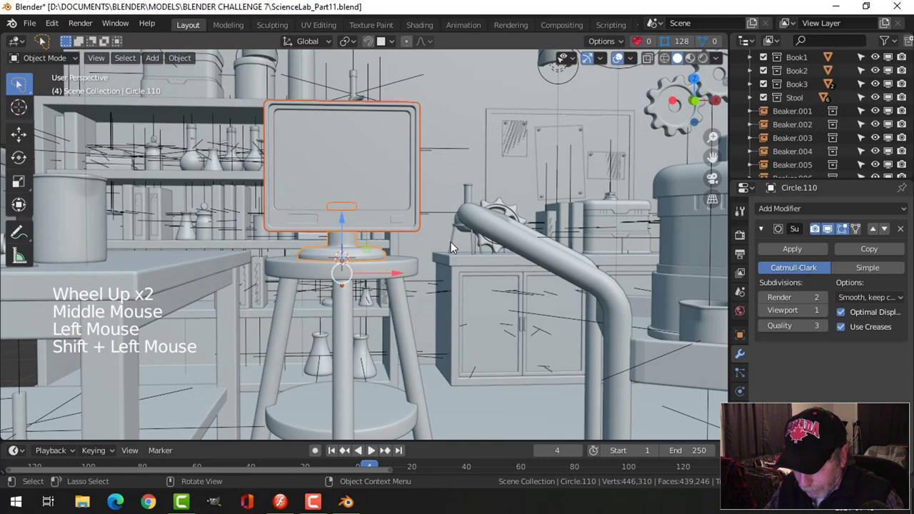
key(/)
middle_click(449, 254)
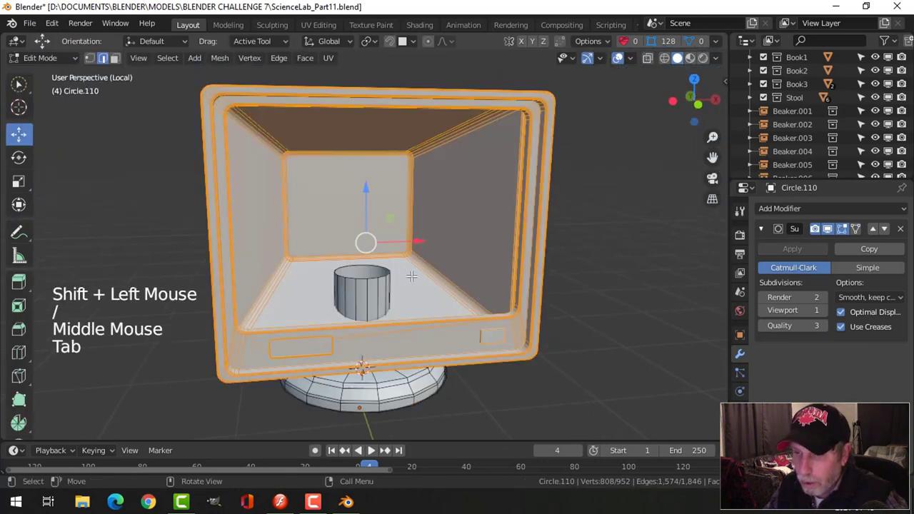
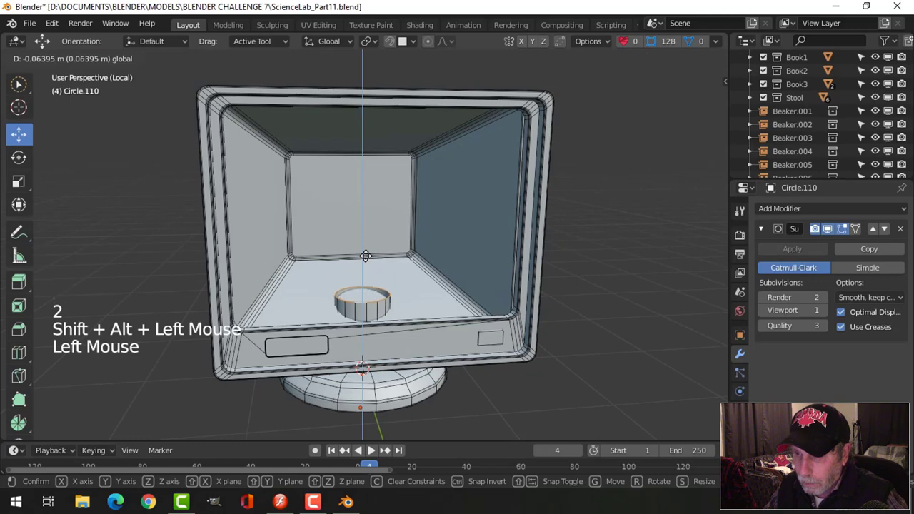
- Lower the housing vertices onto the base, leave edit mode and save the scene
key(Tab)
key(alt+a)
scroll(down, 3)
middle_click(435, 276)
key(ctrl+s)
- Reselect the combined monitor object and enter edit mode with all vertices selected
middle_click(409, 272)
middle_click(436, 289)
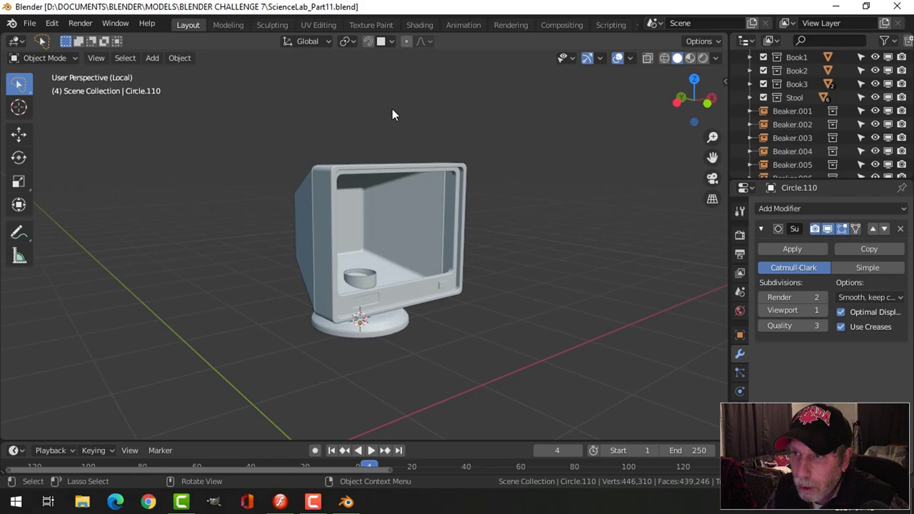
click(397, 175)
click(400, 321)
middle_click(525, 313)
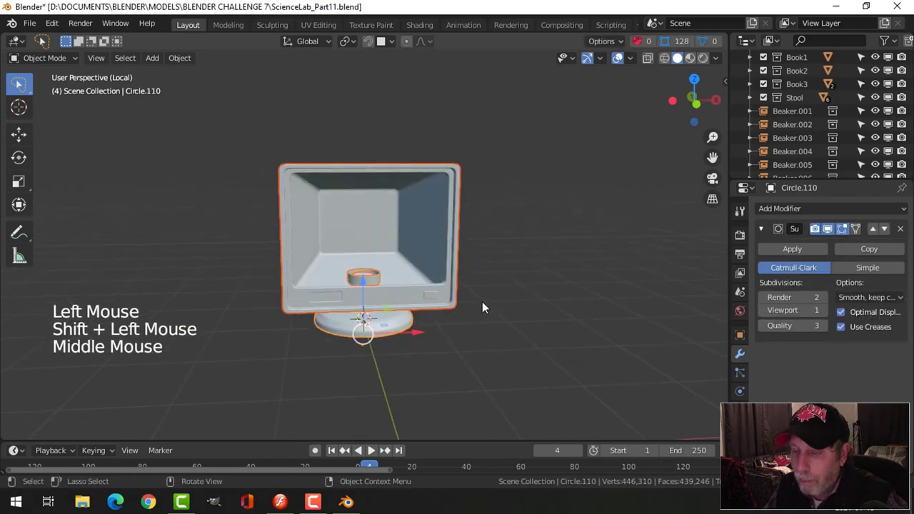
key(Tab)
key(a)
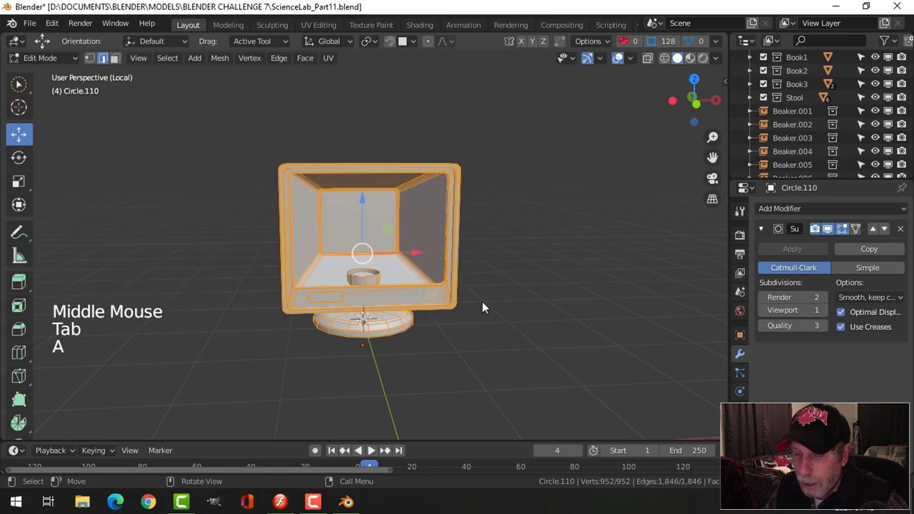
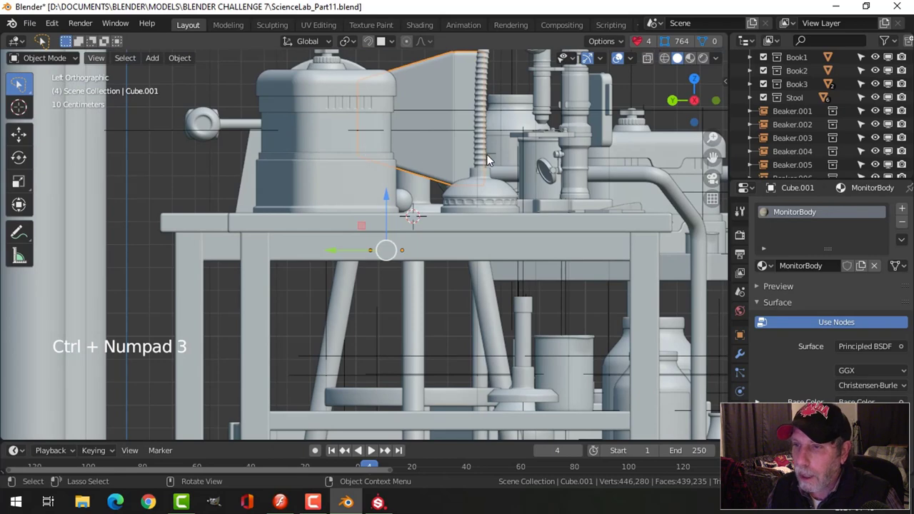
- In wireframe left-side view, shift the stand vertices to fit under the housing, then return to object mode
middle_click(485, 170)
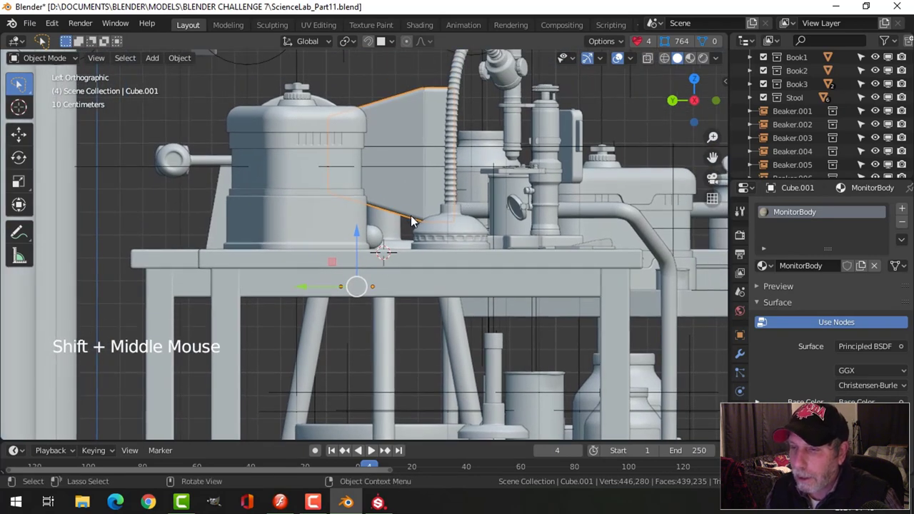
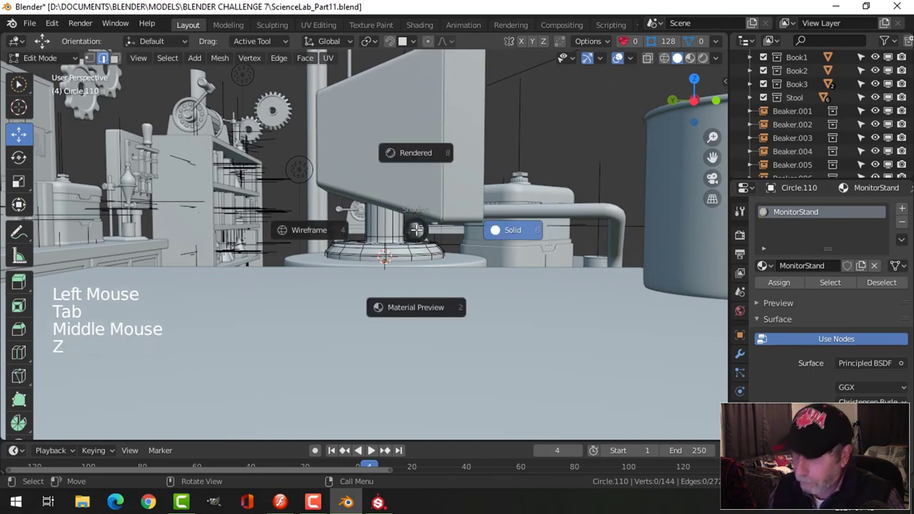
key(ctrl+KP_3)
key(b)
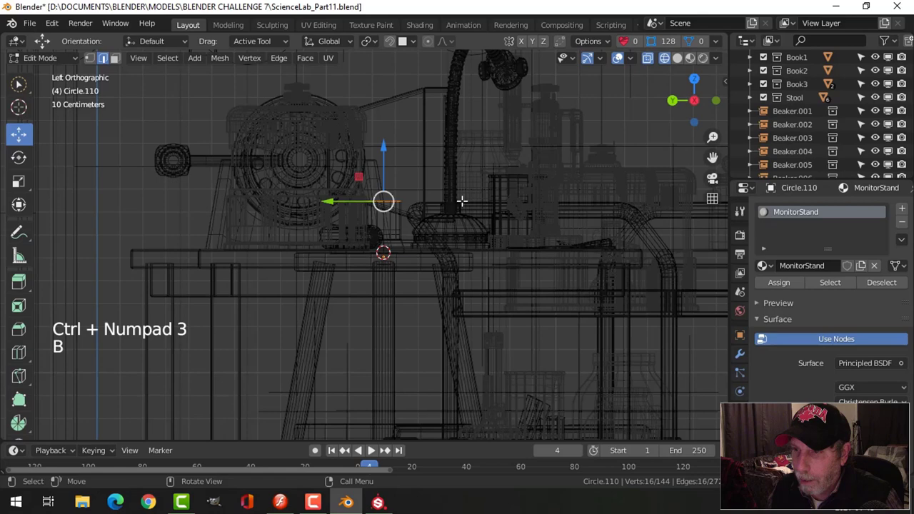
key(shift+s)
key(Tab)
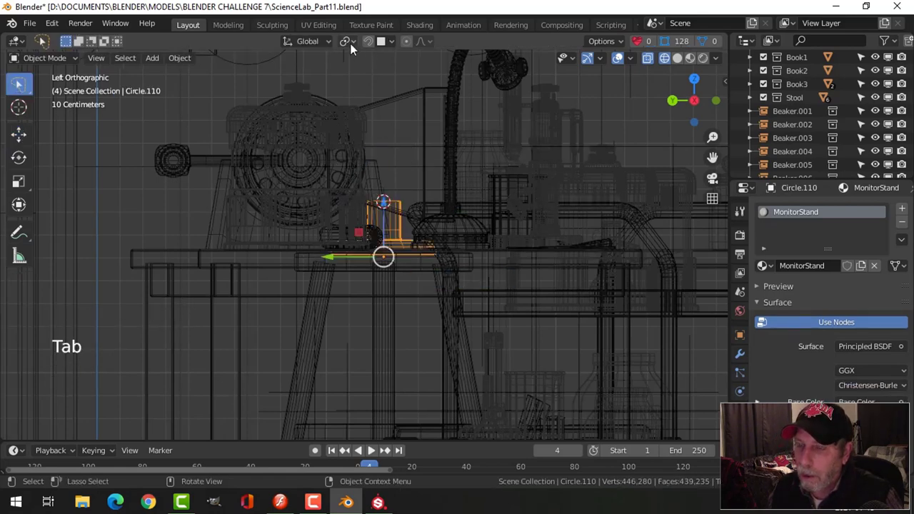
click(355, 48)
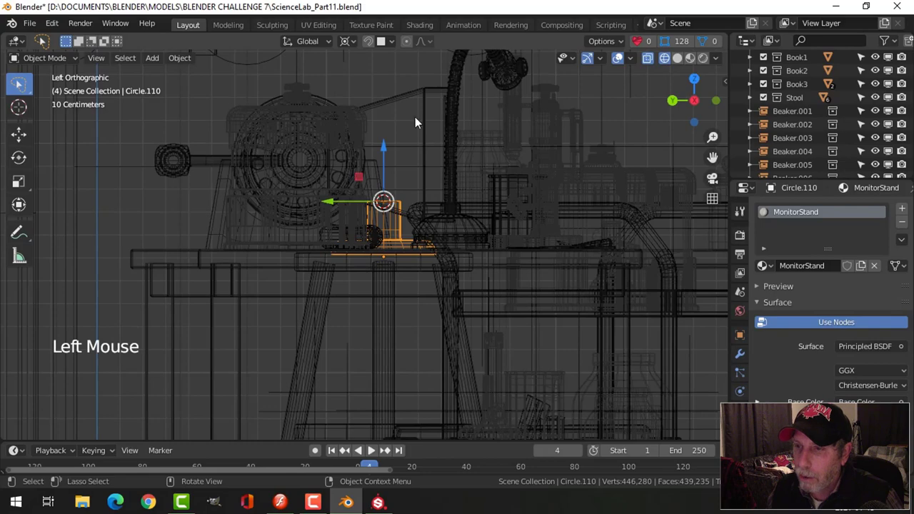